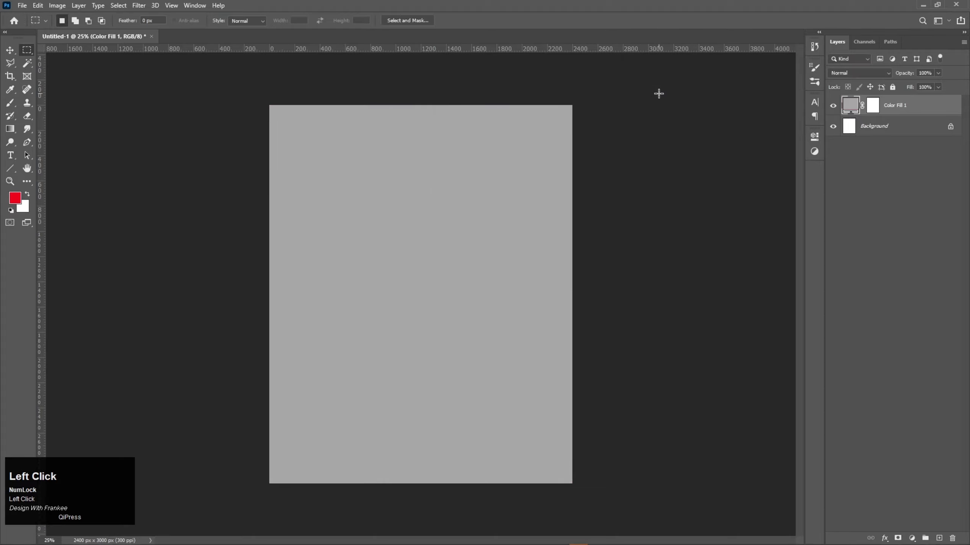
Draw a large 1680px black circle with the Ellipse tool on the grey page.
{"action": "key", "text": "ctrl+0"}
{"action": "key", "text": "v"}
{"action": "left_click", "coordinate": [11, 214]}
{"action": "right_click", "coordinate": [15, 173]}
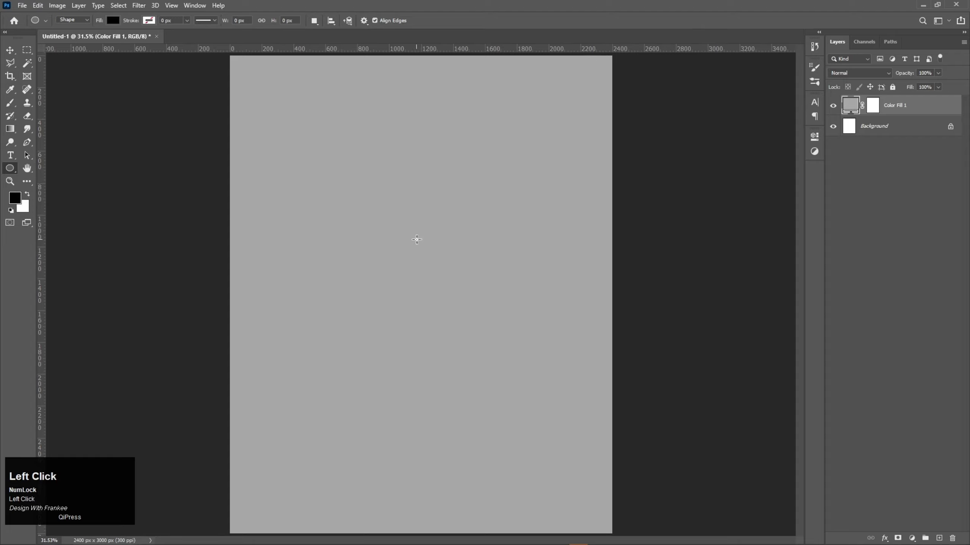
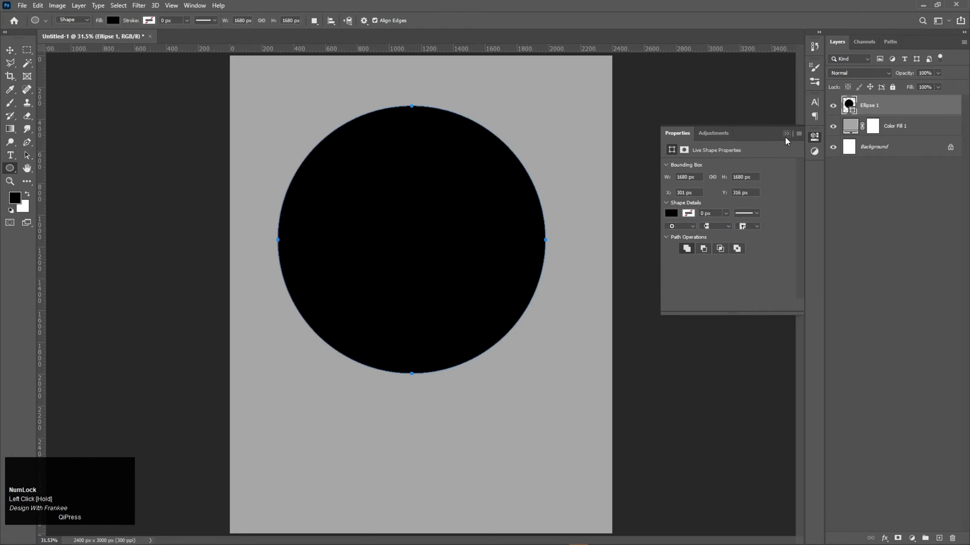
Align the circle to the page's horizontal centre via Select All, then deselect.
{"action": "key", "text": "v"}
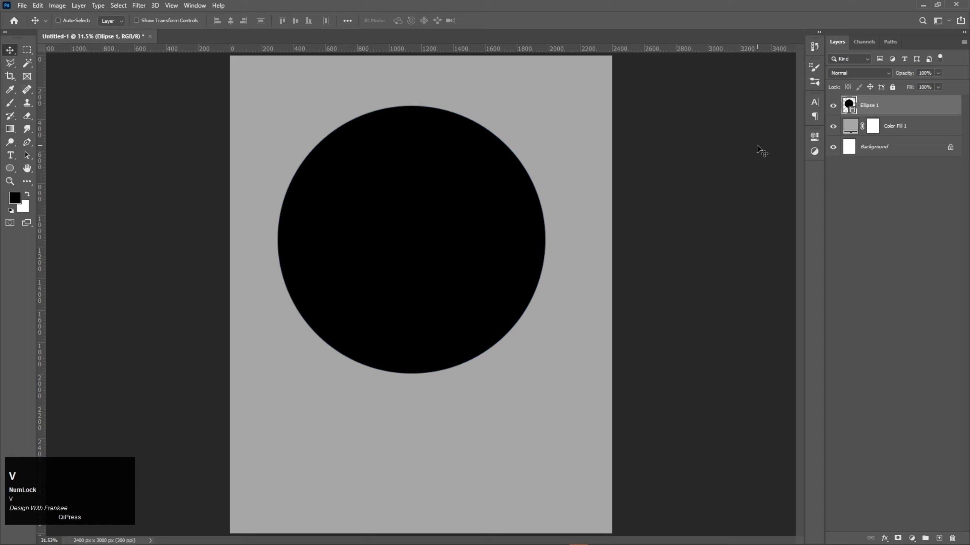
{"action": "key", "text": "ctrl+a"}
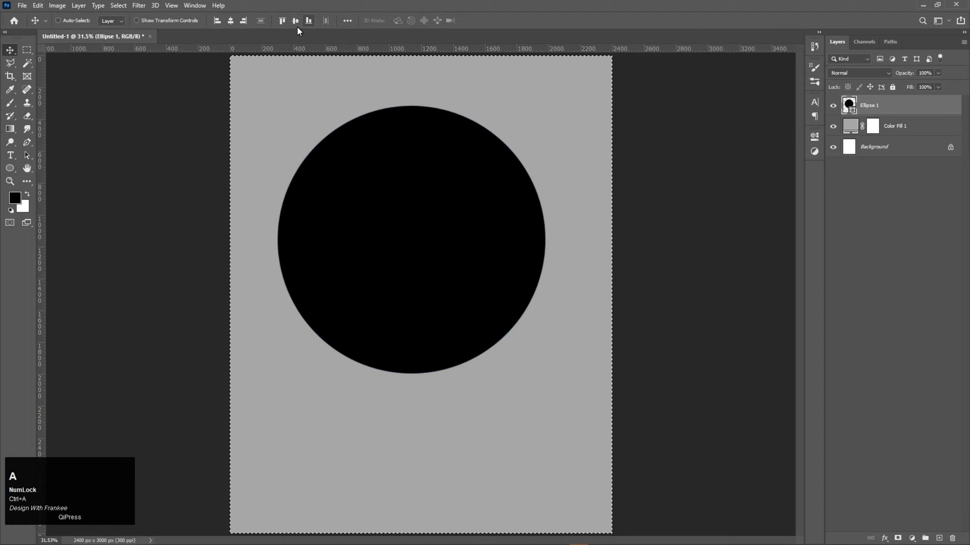
{"action": "left_click", "coordinate": [298, 28]}
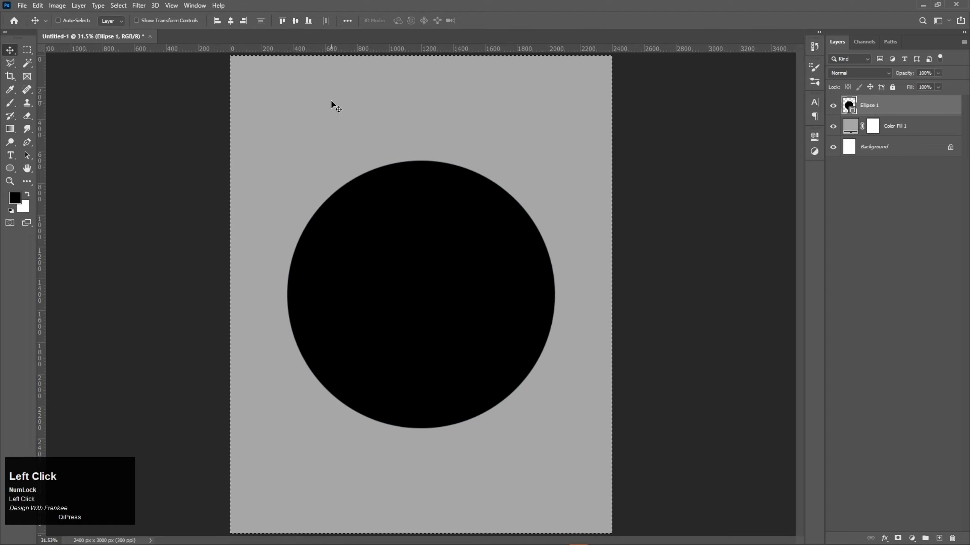
{"action": "key", "text": "ctrl+d"}
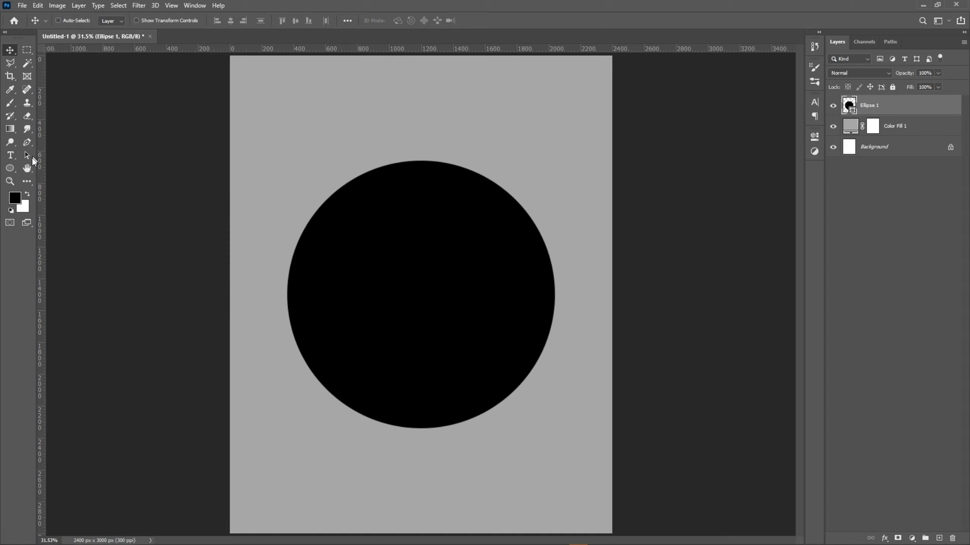
{"action": "right_click", "coordinate": [8, 164]}
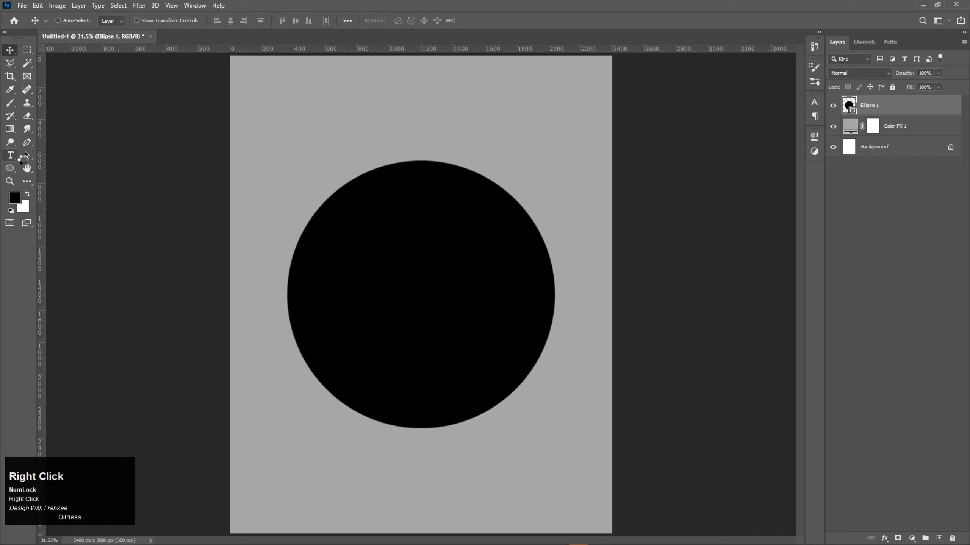
{"action": "right_click", "coordinate": [17, 162]}
Write red arched text ENJOY IN THE SUNSHINE along the circle's top edge and commit it.
{"action": "left_click", "coordinate": [37, 162]}
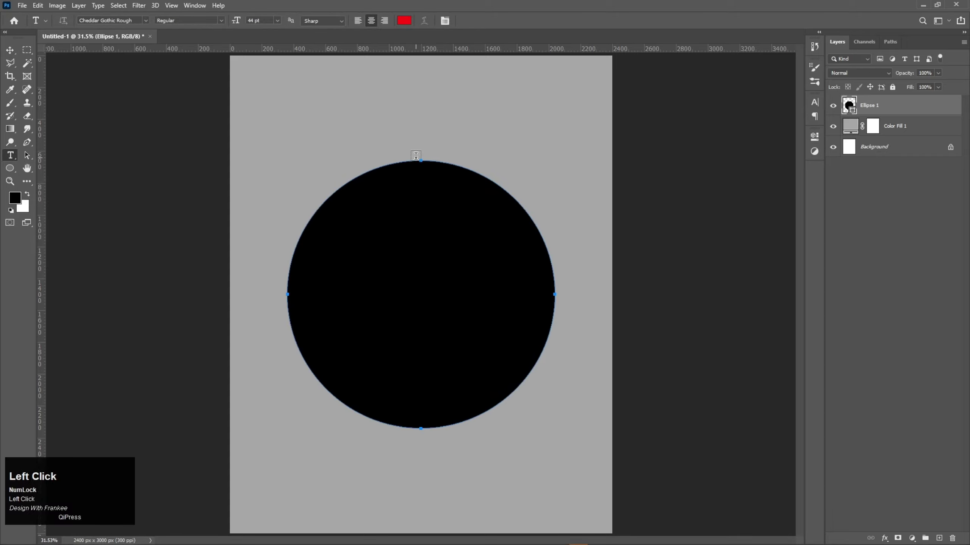
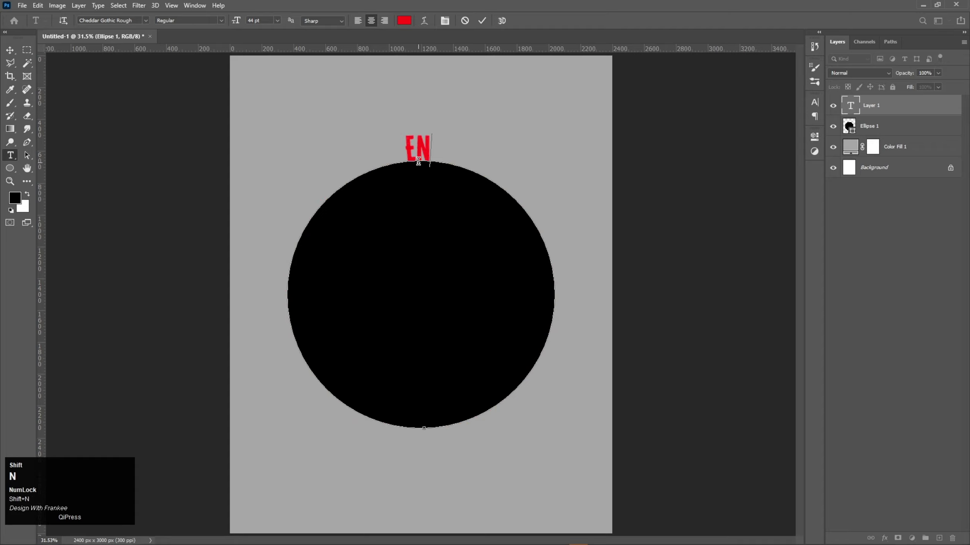
{"action": "key", "text": "shift+j"}
{"action": "key", "text": "shift+o"}
{"action": "key", "text": "shift+y"}
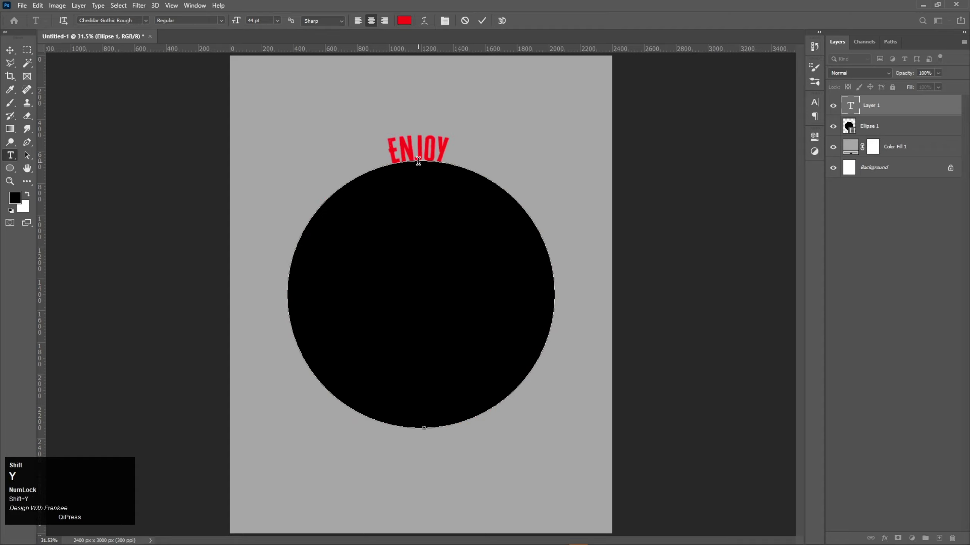
{"action": "key", "text": "shift+space"}
{"action": "key", "text": "shift+i"}
{"action": "key", "text": "shift+n"}
{"action": "key", "text": "shift+space"}
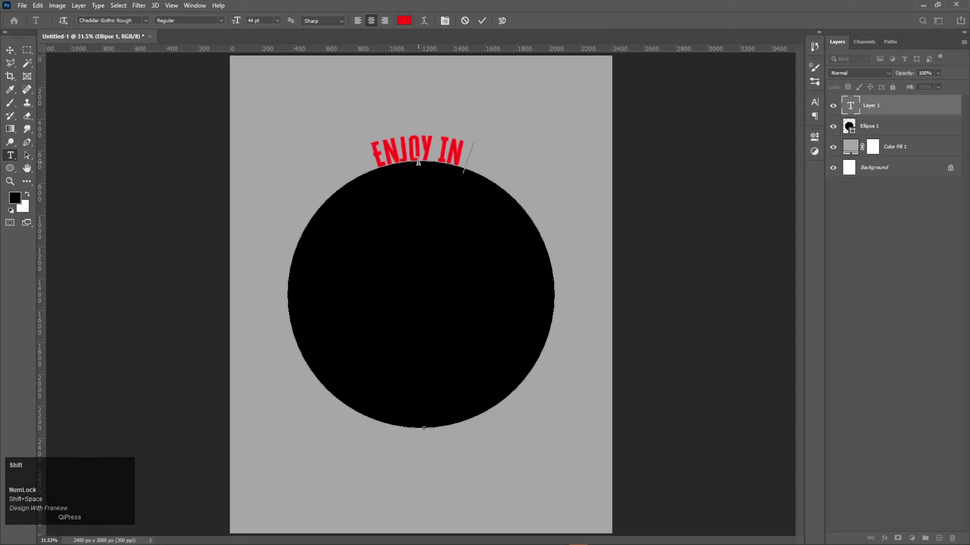
{"action": "key", "text": "shift+t"}
{"action": "key", "text": "shift+h"}
{"action": "key", "text": "shift+space"}
{"action": "key", "text": "shift+s"}
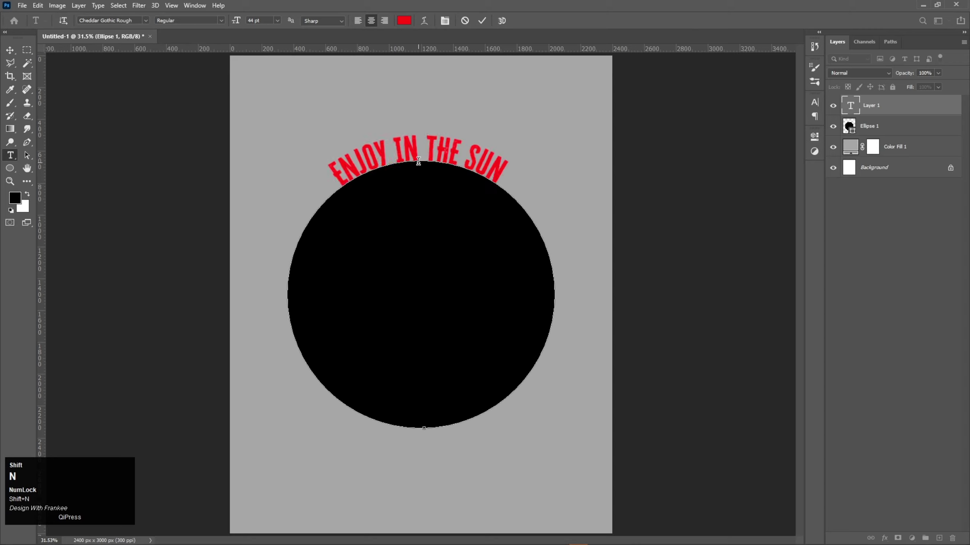
{"action": "key", "text": "shift+i"}
{"action": "key", "text": "shift+n"}
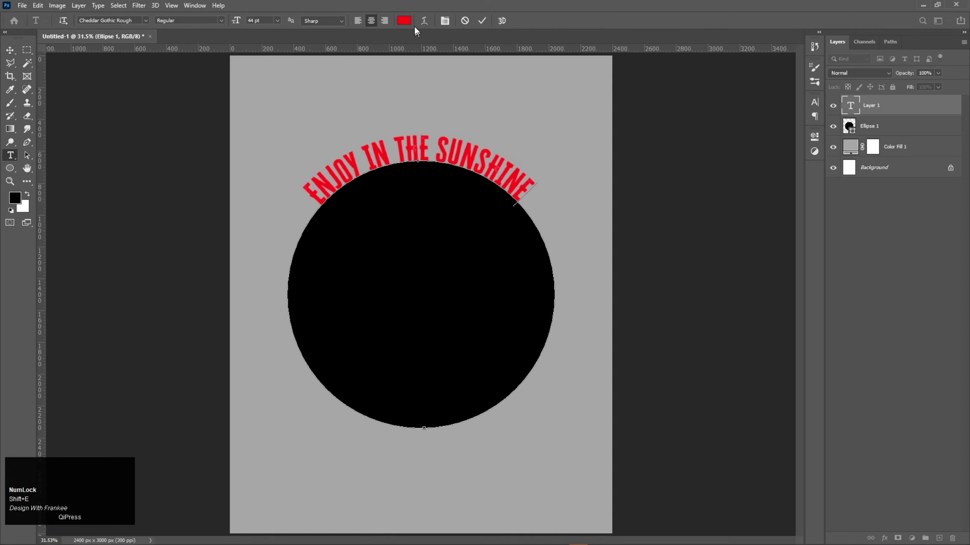
{"action": "left_click", "coordinate": [484, 25]}
{"action": "left_click", "coordinate": [867, 137]}
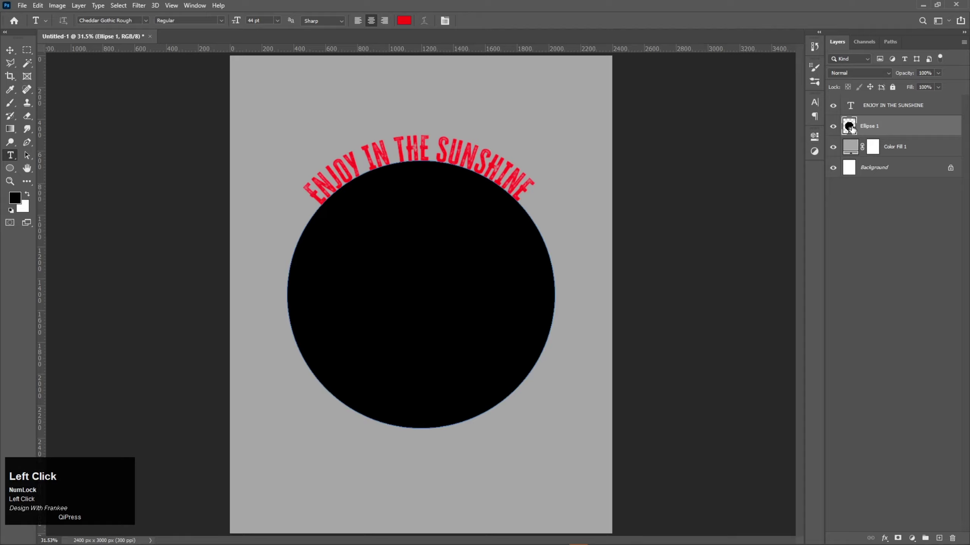
Duplicate Ellipse 1 and recolour the original circle to cream #f7ffd9.
{"action": "left_click", "coordinate": [883, 237]}
{"action": "key", "text": "ctrl+j"}
{"action": "left_click", "coordinate": [839, 133]}
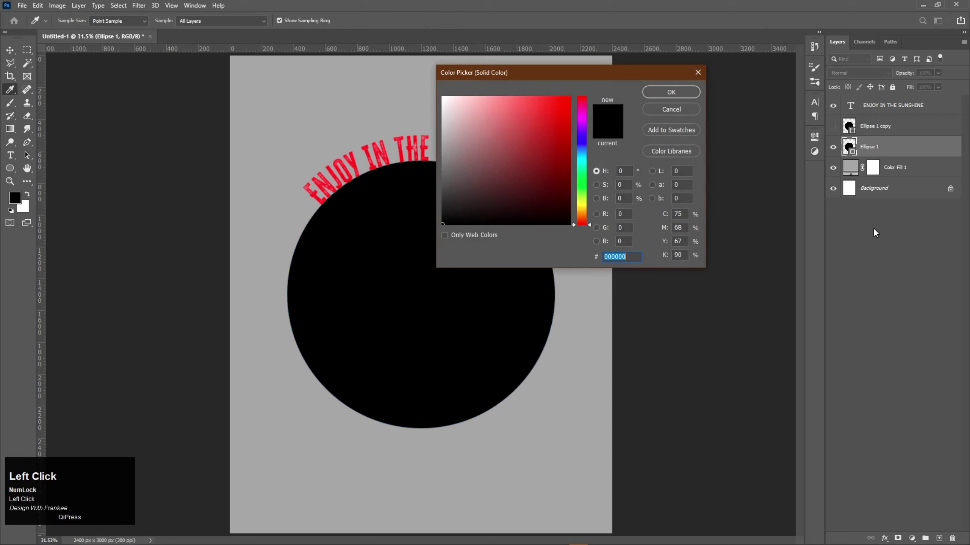
{"action": "key", "text": "f"}
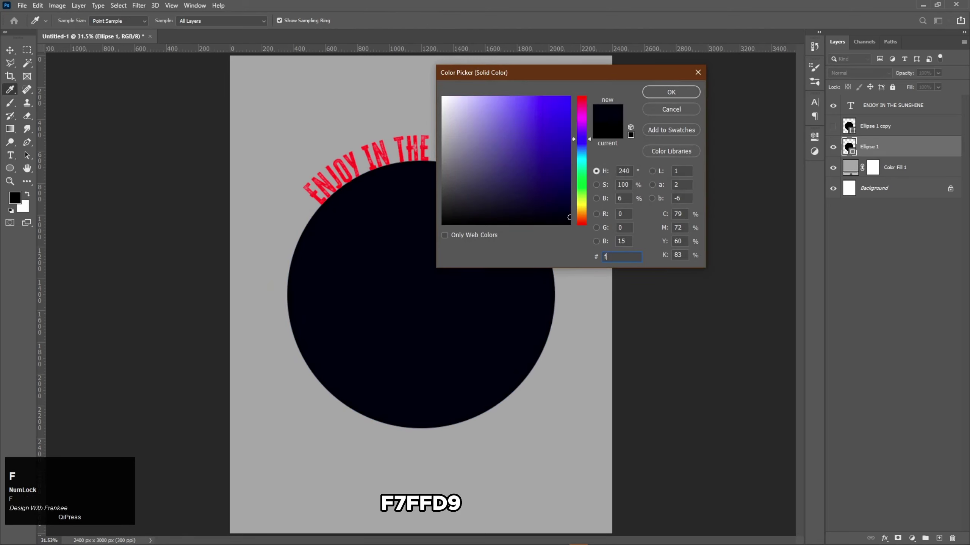
{"action": "type", "text": "7ffd"}
{"action": "key", "text": "9"}
{"action": "key", "text": "Return"}
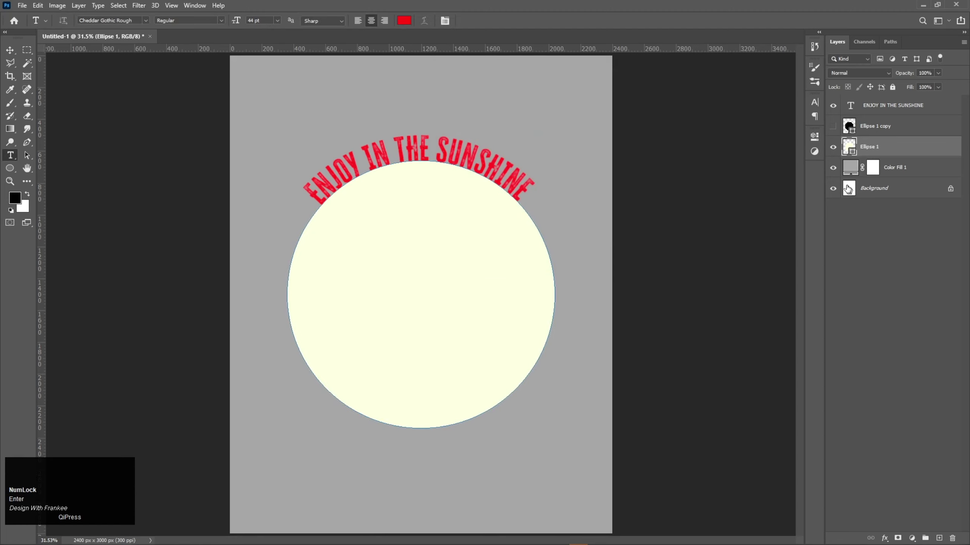
Reveal the black circle copy and start transforming it slightly smaller.
{"action": "left_click", "coordinate": [836, 134]}
{"action": "key", "text": "ctrl+t"}
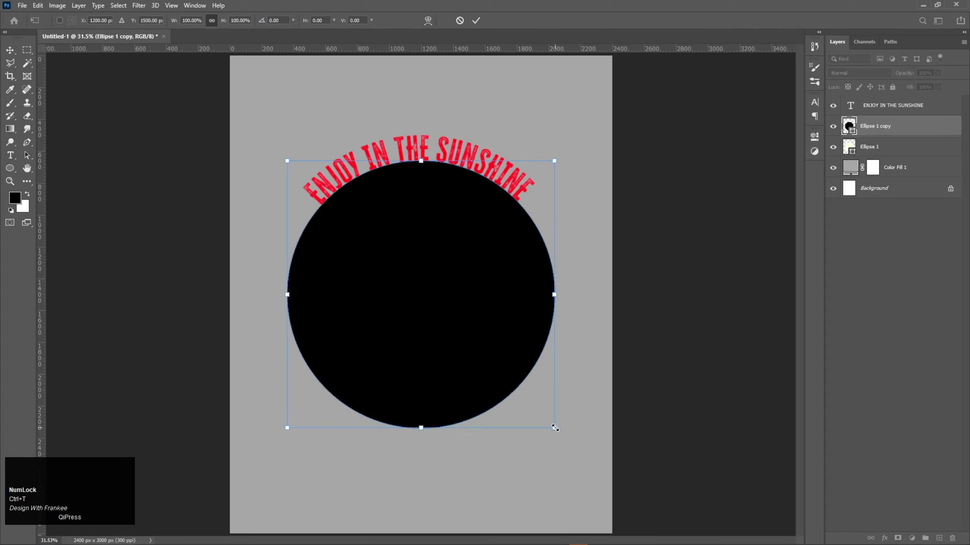
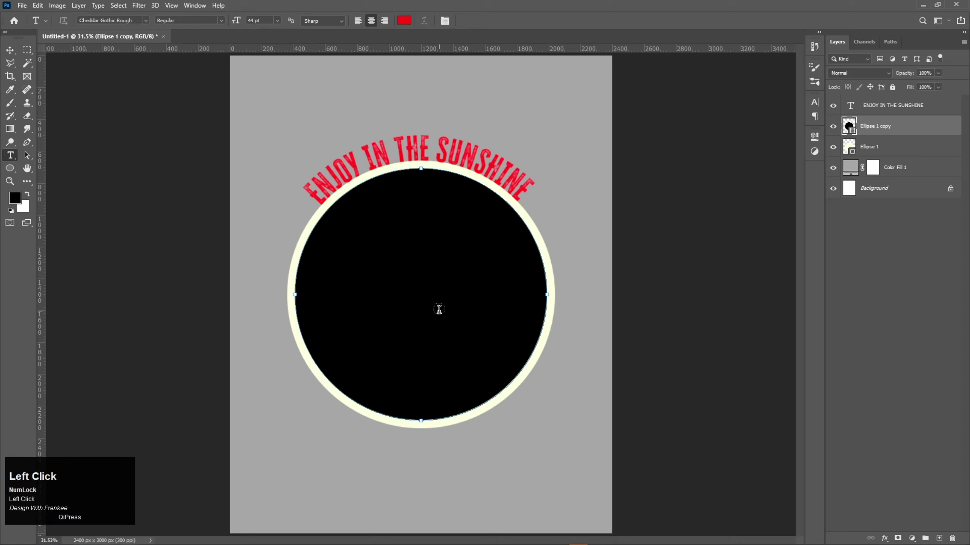
Duplicate the inner black circle, shrink the copy and fill it cream #f7ffd9, leaving a black ring.
{"action": "key", "text": "v"}
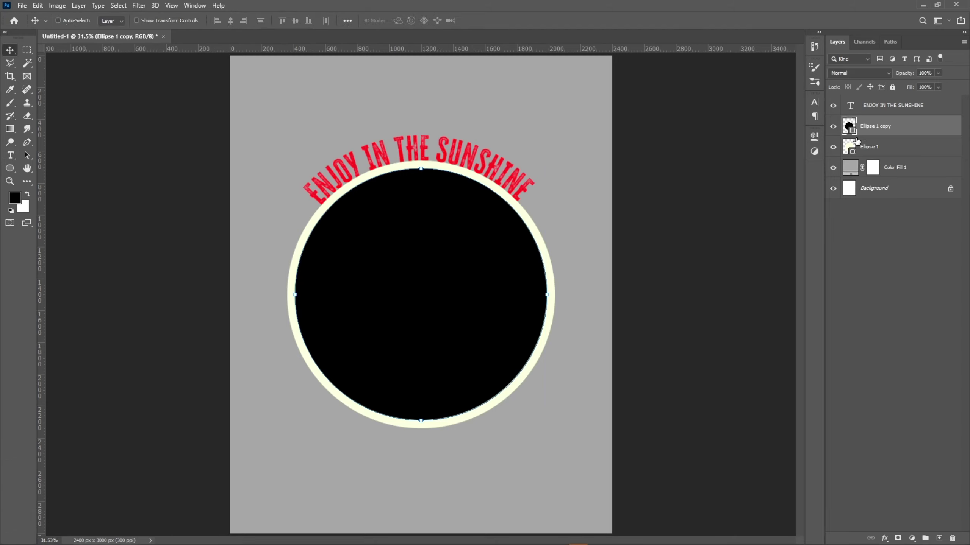
{"action": "key", "text": "v"}
{"action": "key", "text": "ctrl+j"}
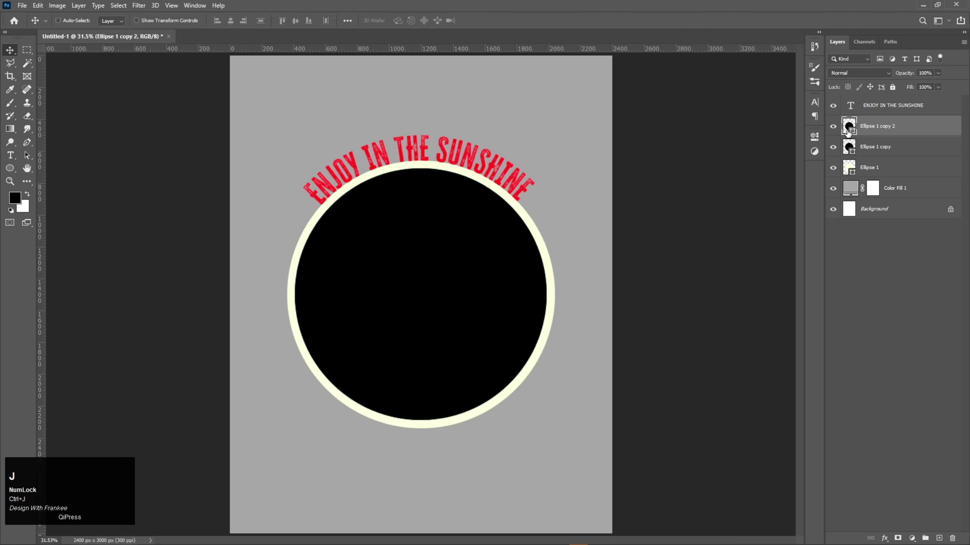
{"action": "key", "text": "ctrl+j"}
{"action": "key", "text": "ctrl+t"}
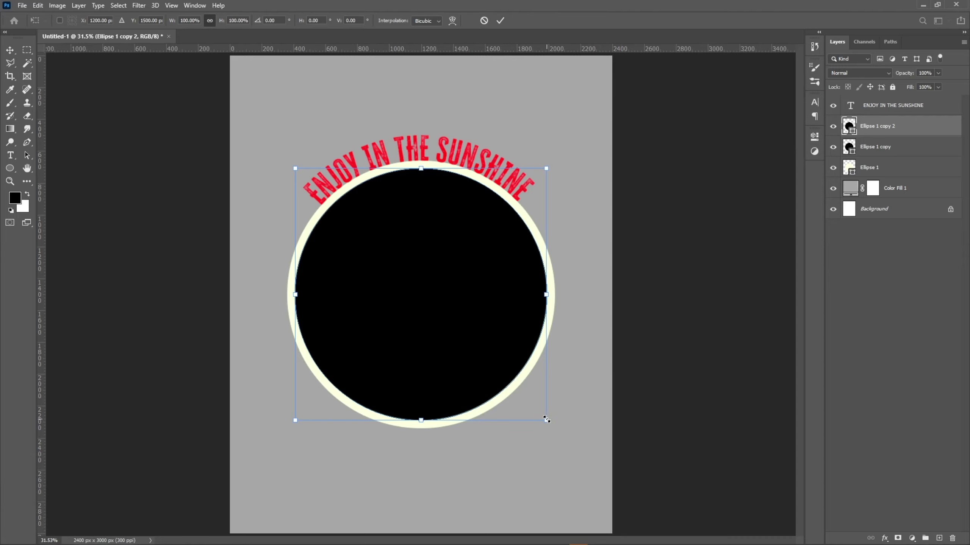
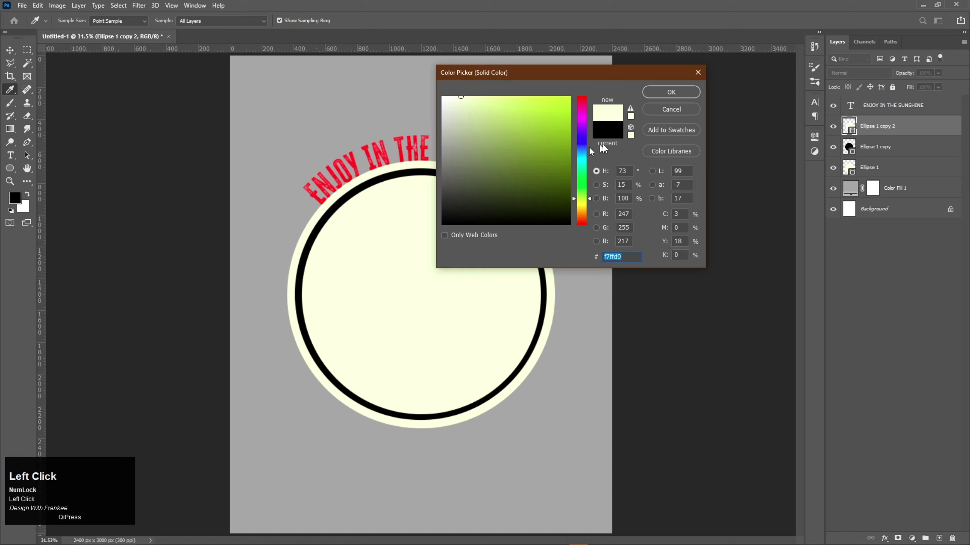
{"action": "left_click", "coordinate": [662, 96]}
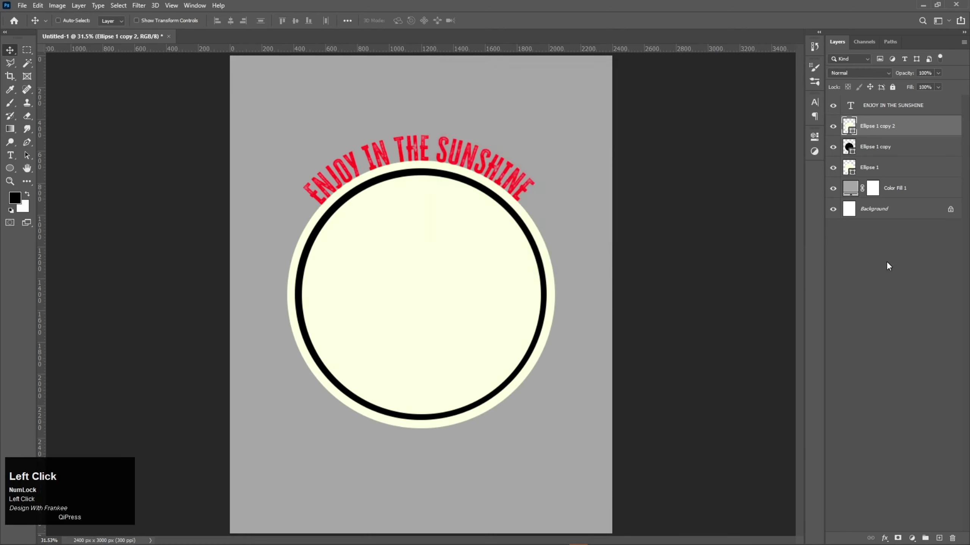
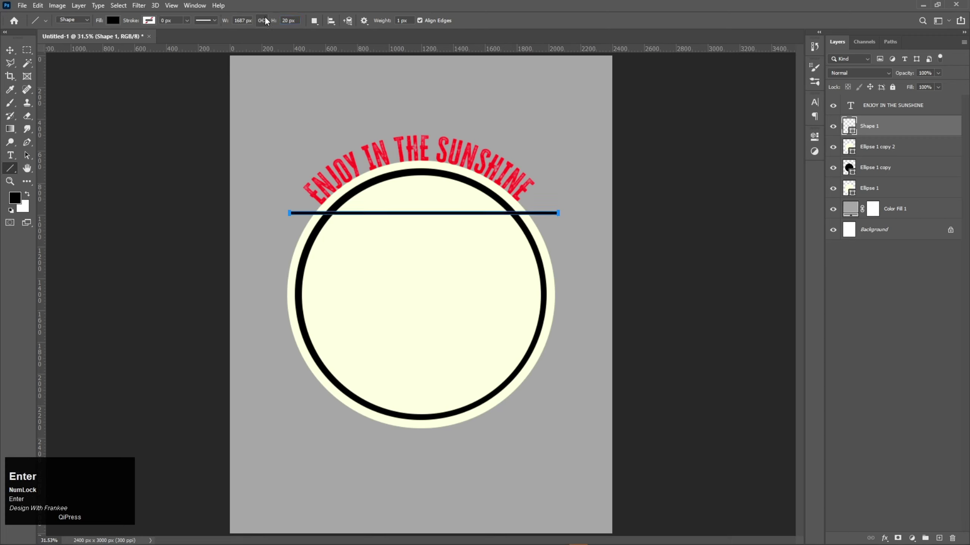
Duplicate and resize the black line so stripes run across the cream circle.
{"action": "key", "text": "v"}
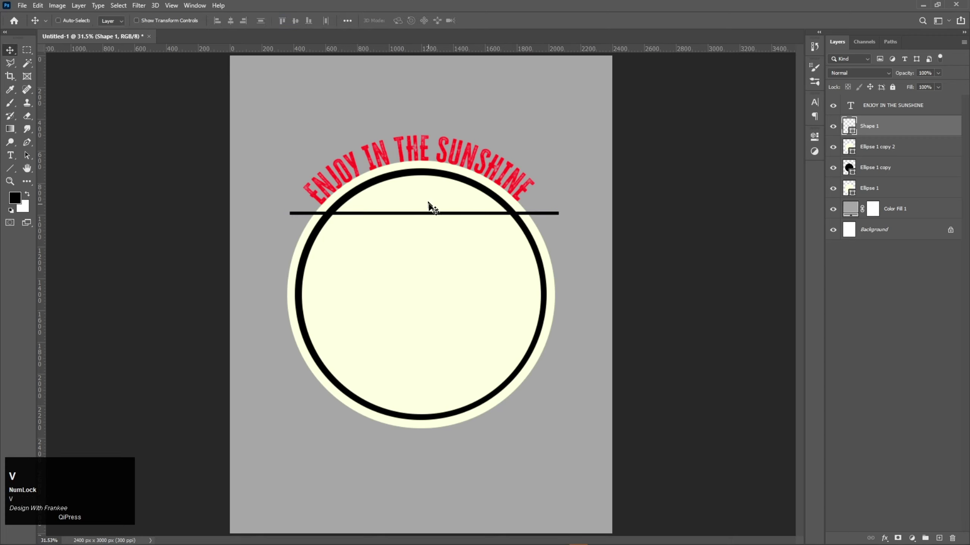
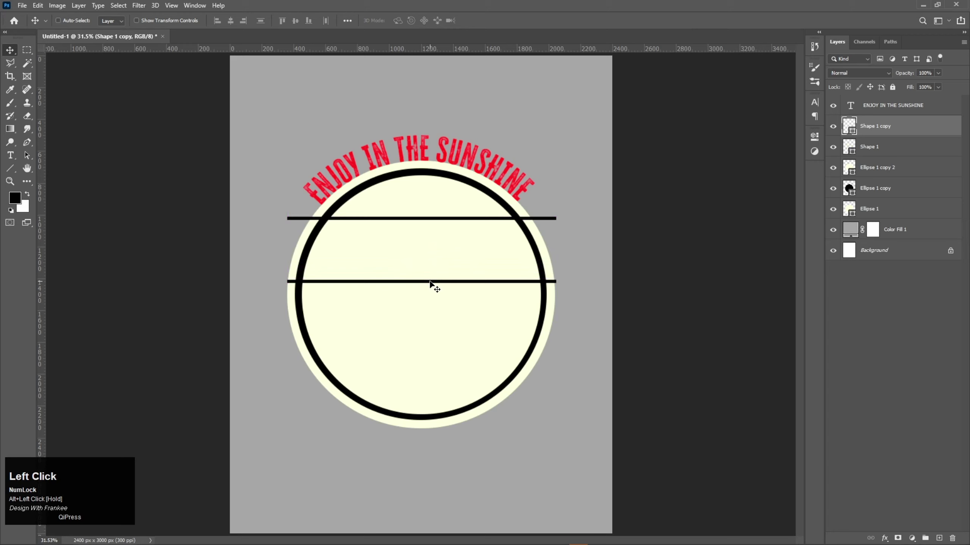
{"action": "key", "text": "ctrl+t"}
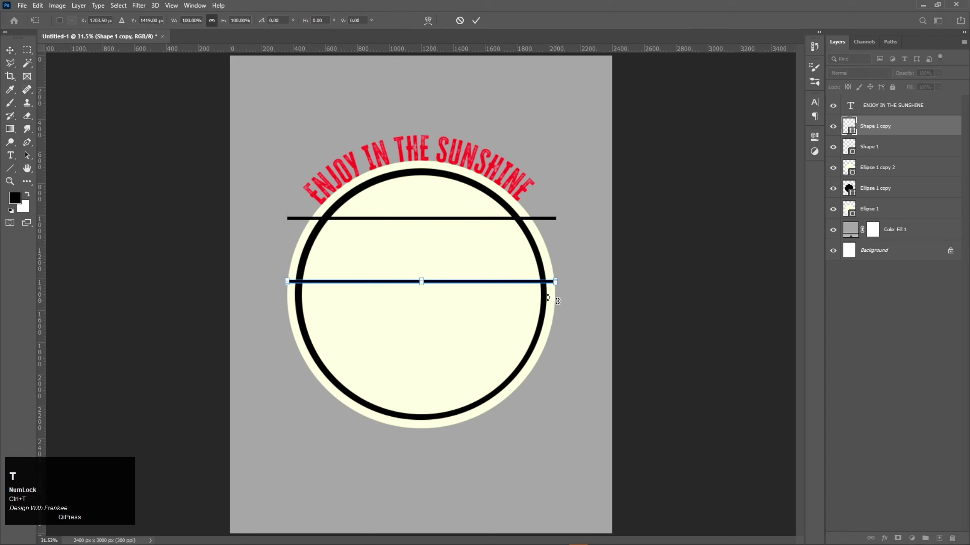
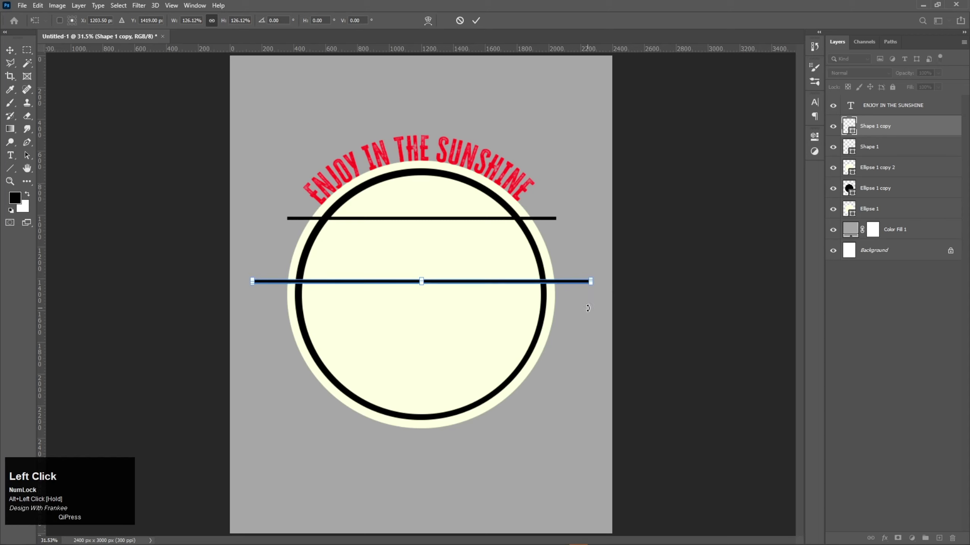
{"action": "key", "text": "Return"}
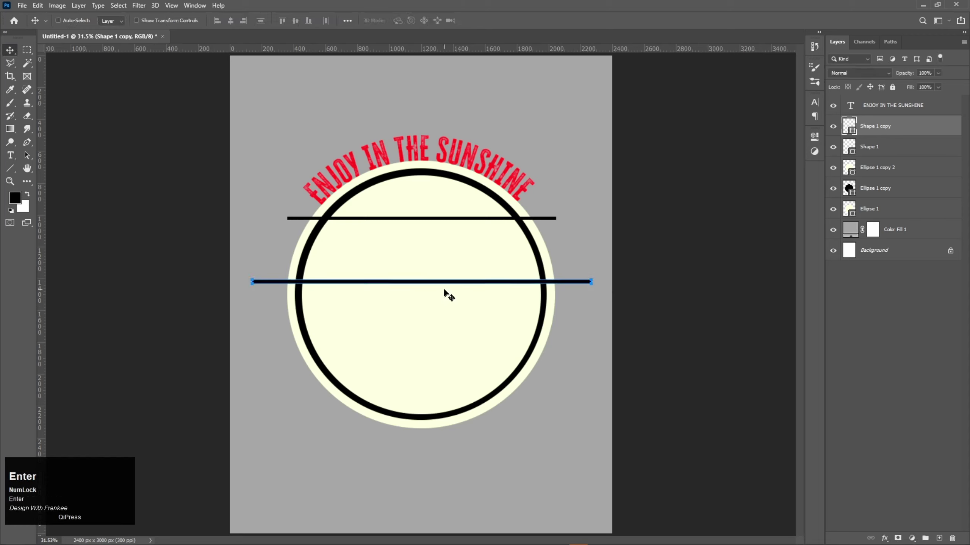
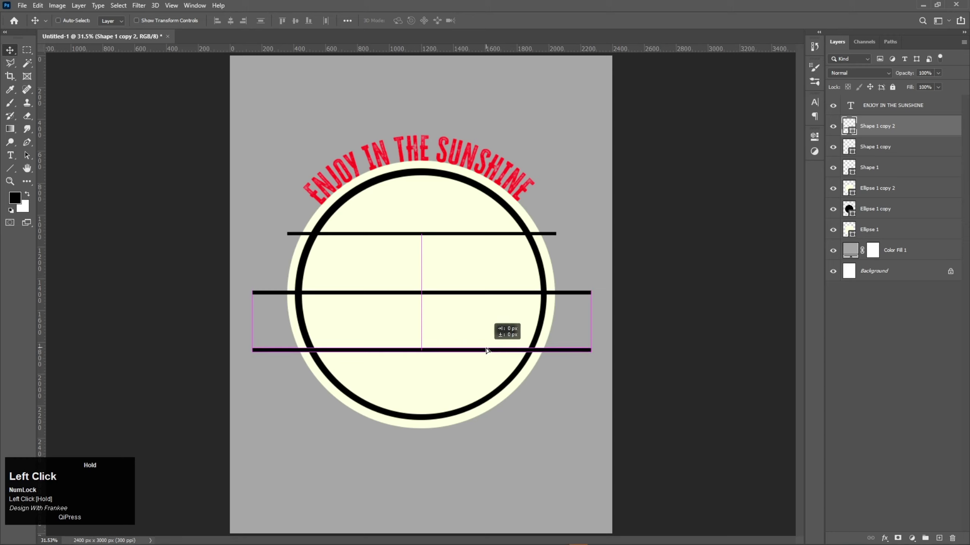
Merge the three line shape layers into one layer.
{"action": "left_click", "coordinate": [893, 177]}
{"action": "right_click", "coordinate": [887, 160]}
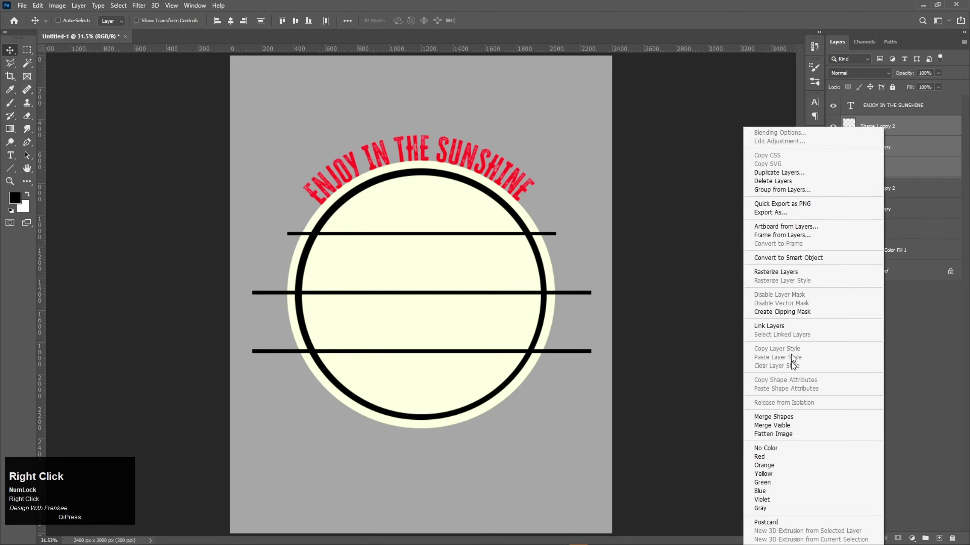
{"action": "right_click", "coordinate": [869, 158]}
{"action": "left_click", "coordinate": [788, 421]}
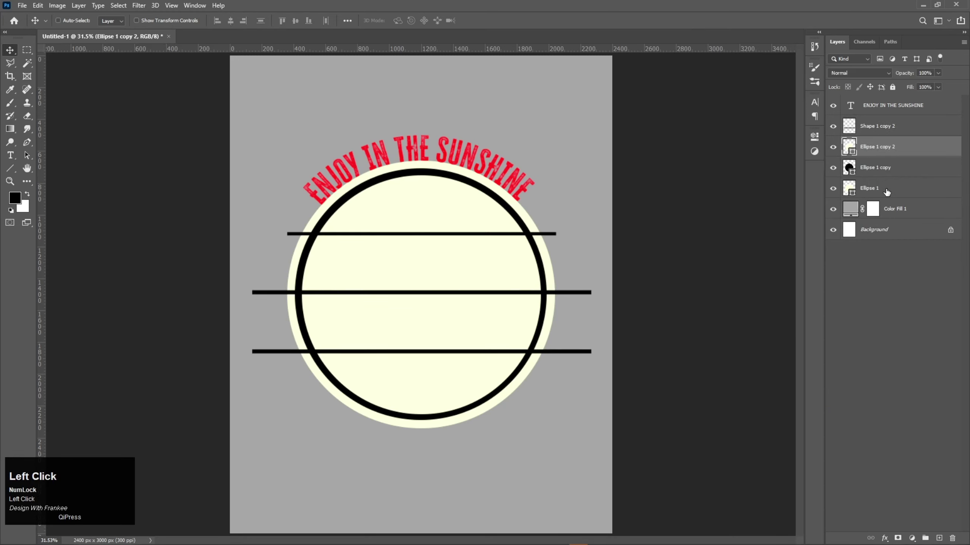
Combine the lines with the inner circle and reorder the layer so stripes stop at the black ring.
{"action": "left_click", "coordinate": [889, 193]}
{"action": "right_click", "coordinate": [888, 183]}
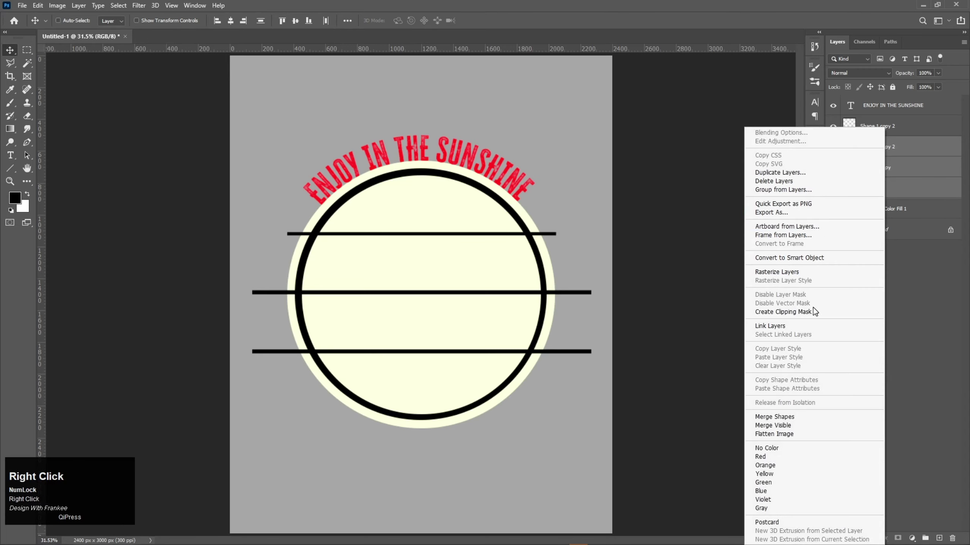
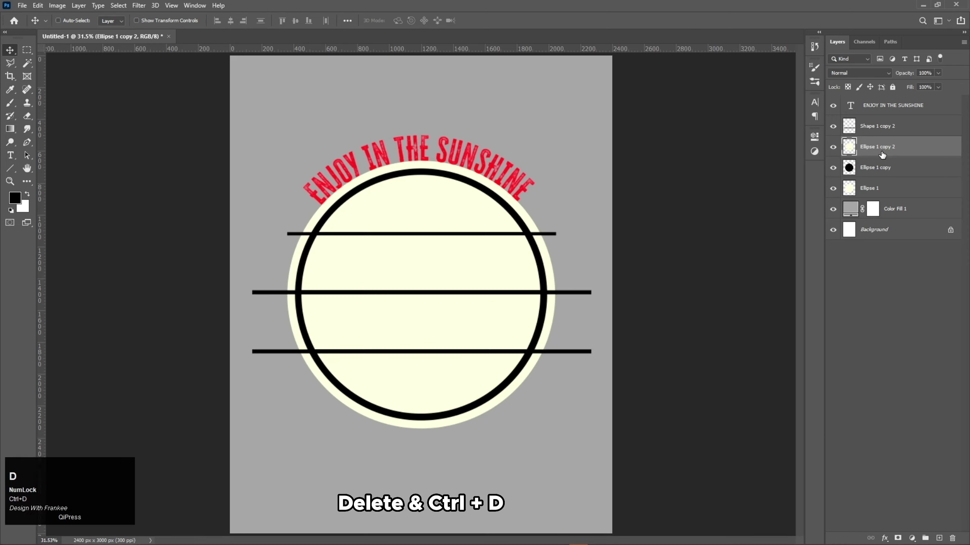
{"action": "left_click_drag", "start_coordinate": [834, 134], "coordinate": [840, 111]}
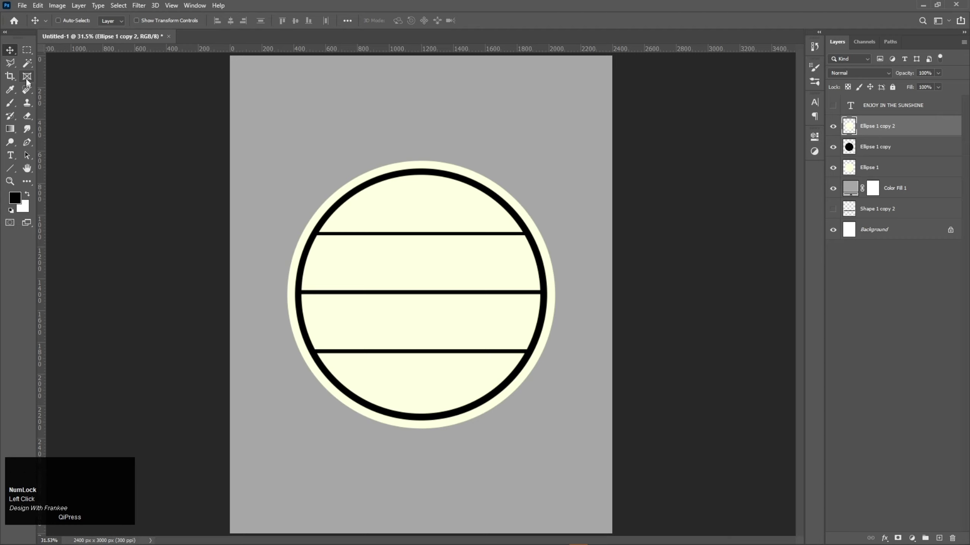
Select the top band with the Magic Wand and fill it teal #116a67.
{"action": "left_click", "coordinate": [27, 69]}
{"action": "right_click", "coordinate": [27, 70]}
{"action": "left_click", "coordinate": [52, 86]}
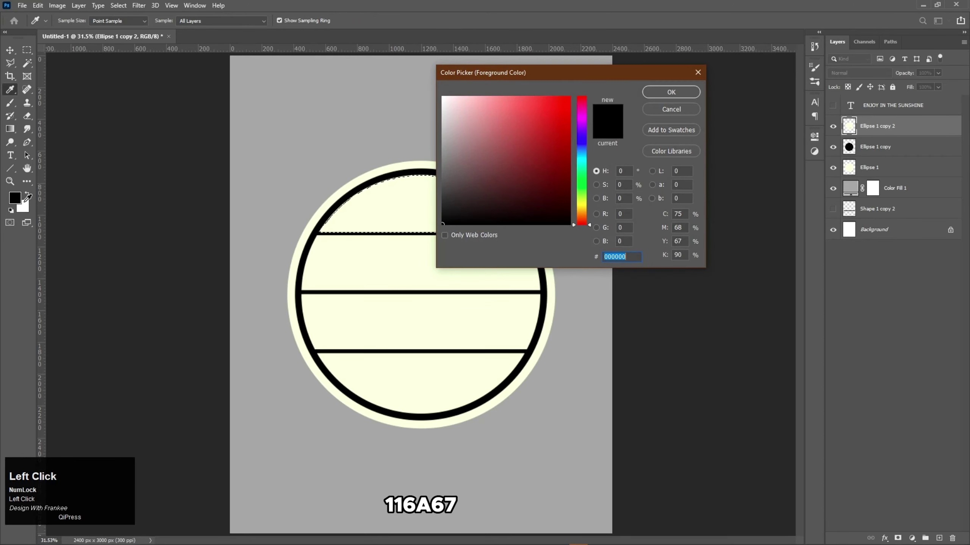
{"action": "type", "text": "11"}
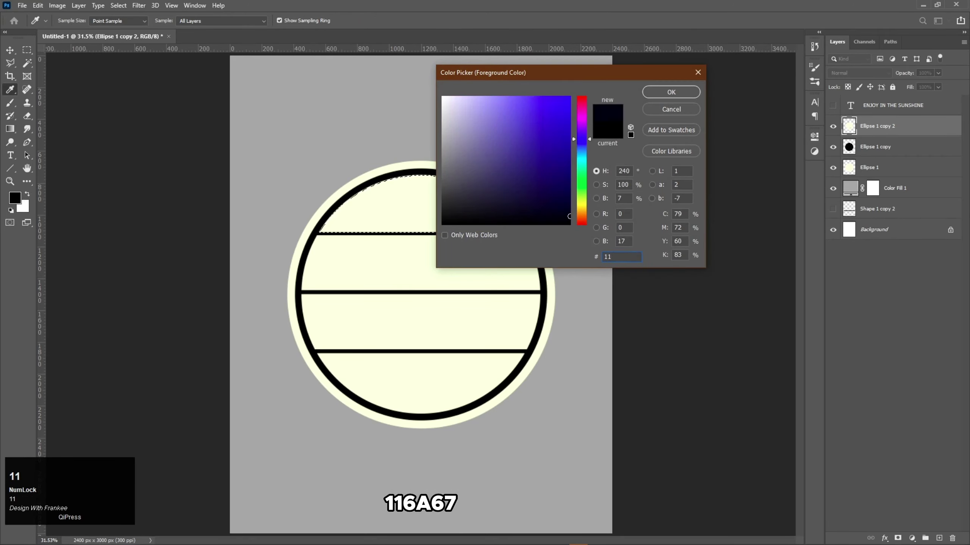
{"action": "type", "text": "6a67"}
{"action": "key", "text": "Return"}
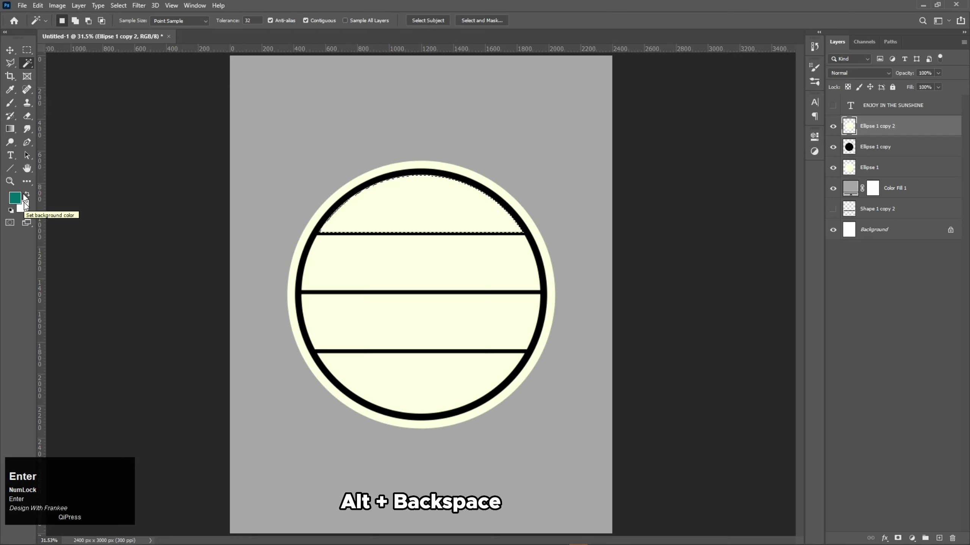
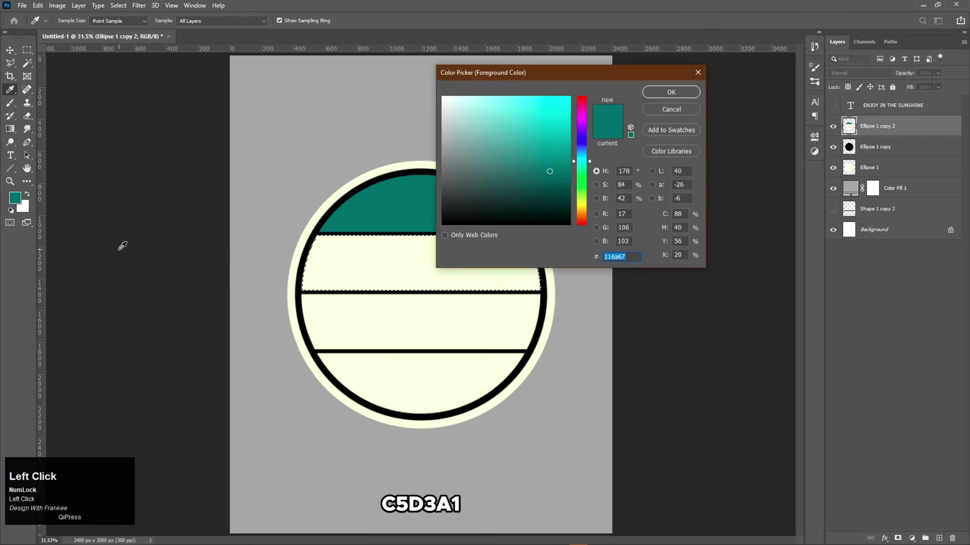
Fill the second band with pale green #c3aaa1.
{"action": "key", "text": "c"}
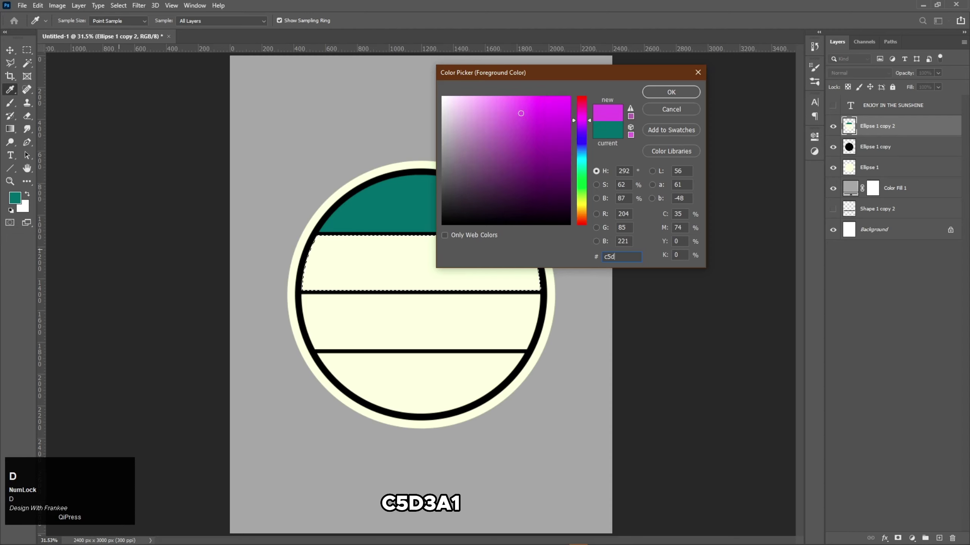
{"action": "key", "text": "3"}
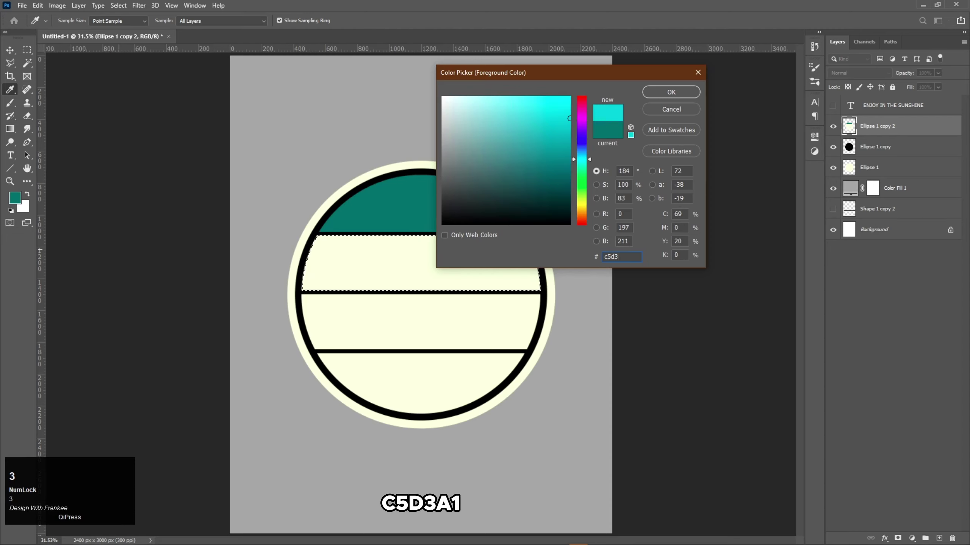
{"action": "key", "text": "a"}
{"action": "type", "text": "a1"}
{"action": "key", "text": "Return"}
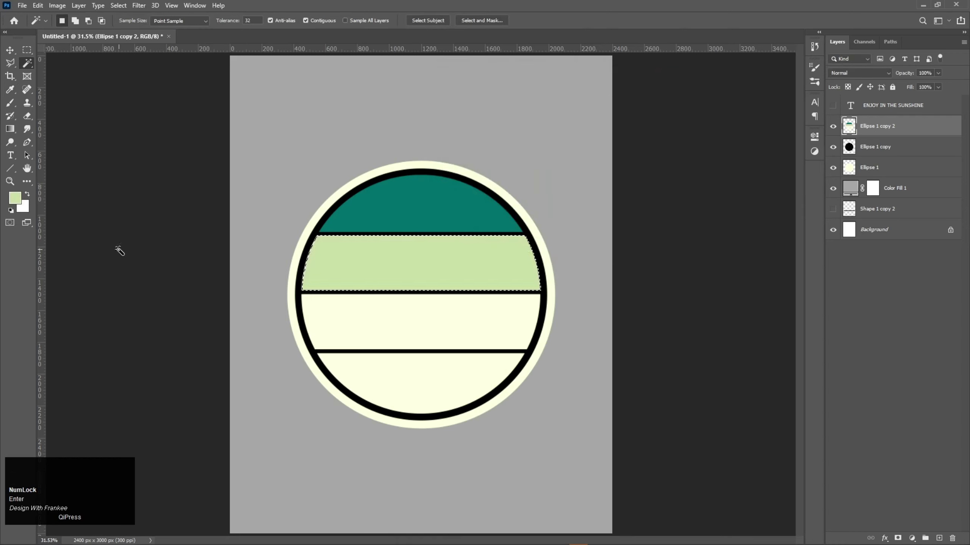
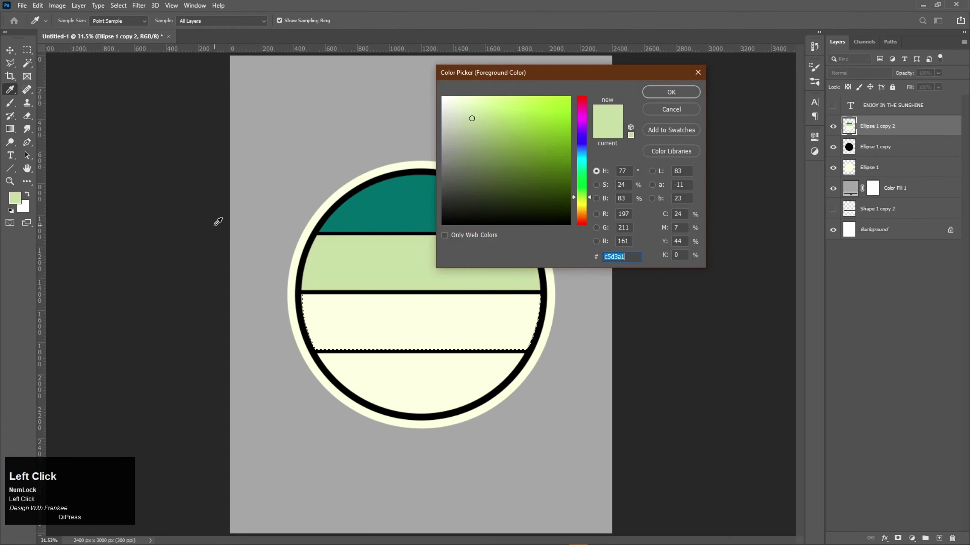
Fill the third band with orange #ff900f.
{"action": "key", "text": "f"}
{"action": "type", "text": "ff900f"}
{"action": "key", "text": "Return"}
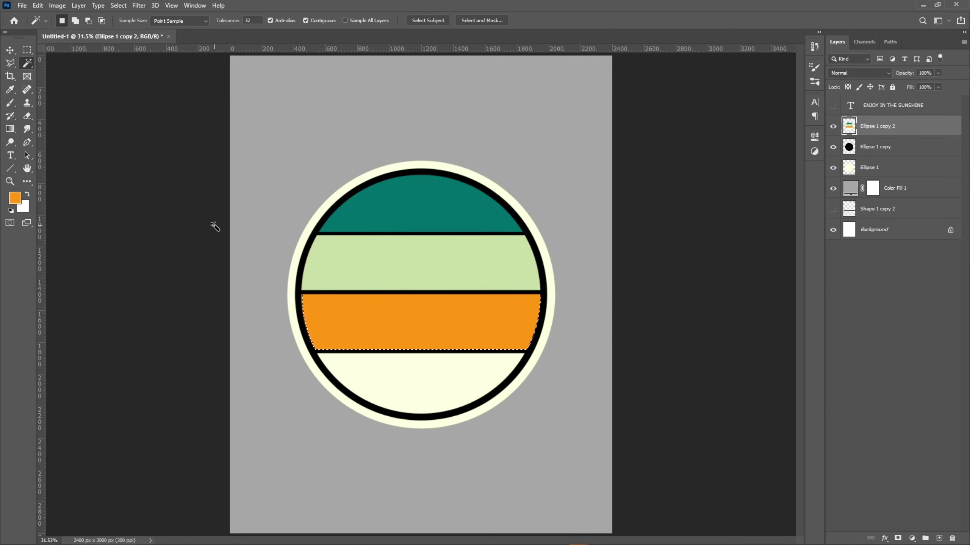
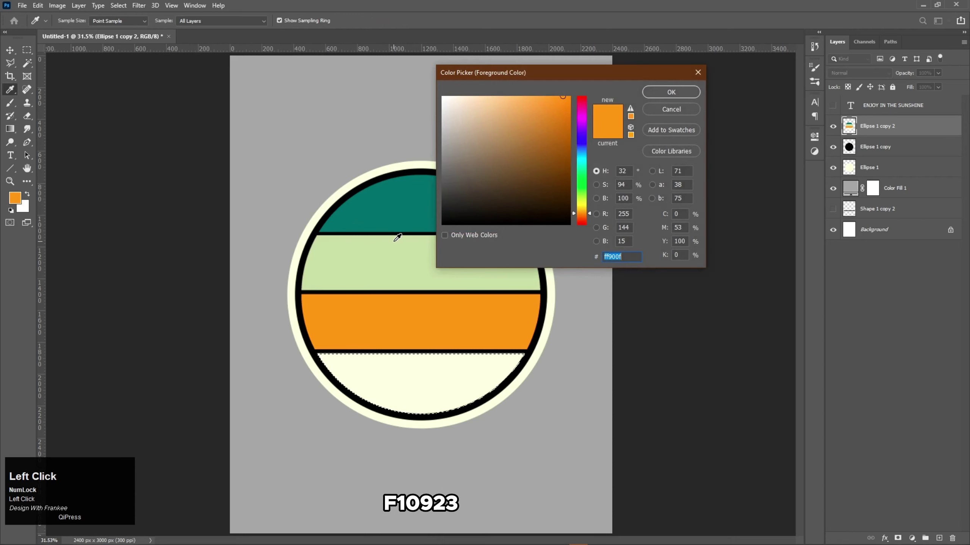
Fill the bottom band red and drop the selection.
{"action": "key", "text": "f"}
{"action": "key", "text": "F1"}
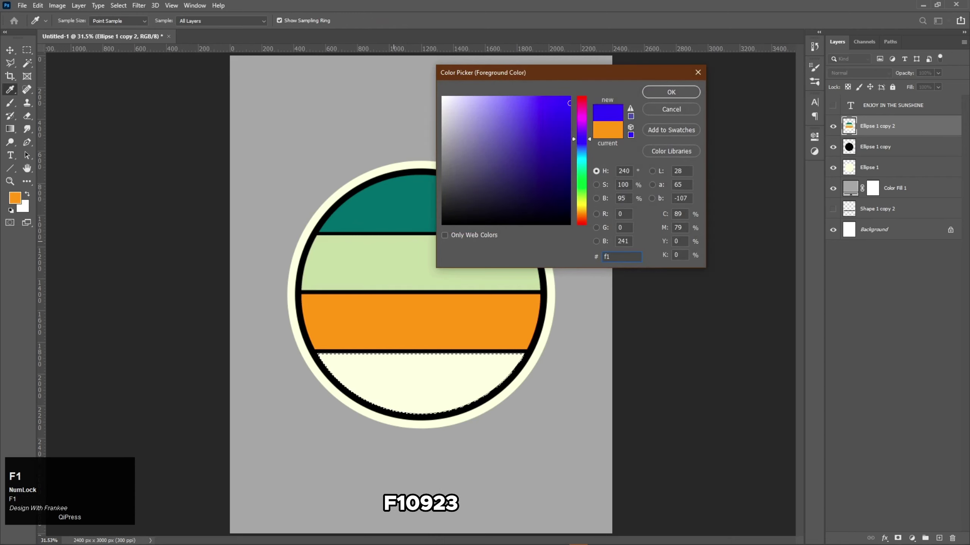
{"action": "type", "text": "0923"}
{"action": "key", "text": "Return"}
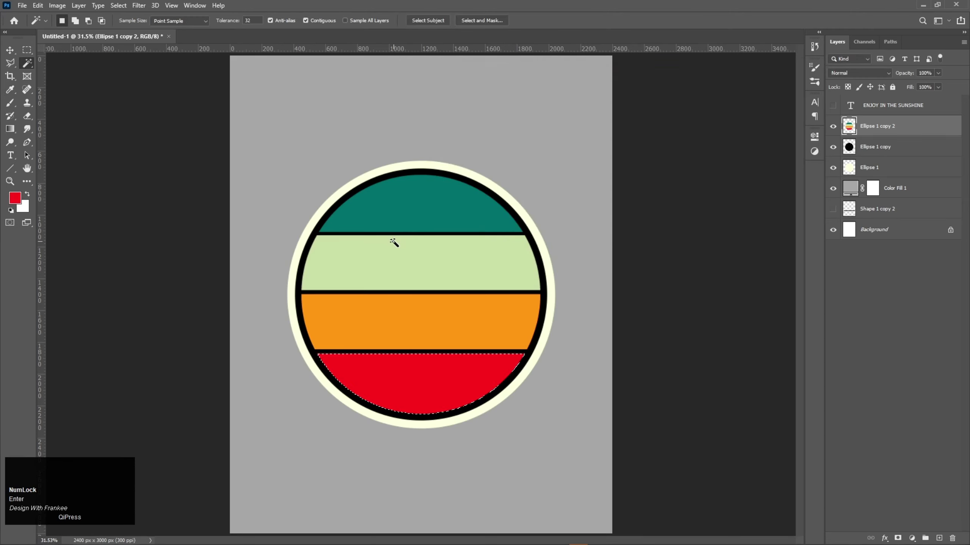
{"action": "key", "text": "ctrl+d"}
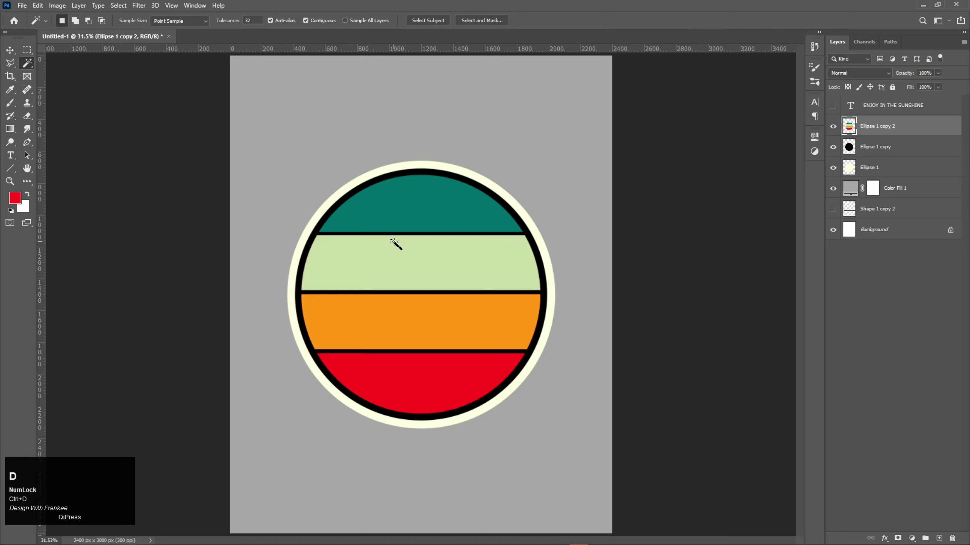
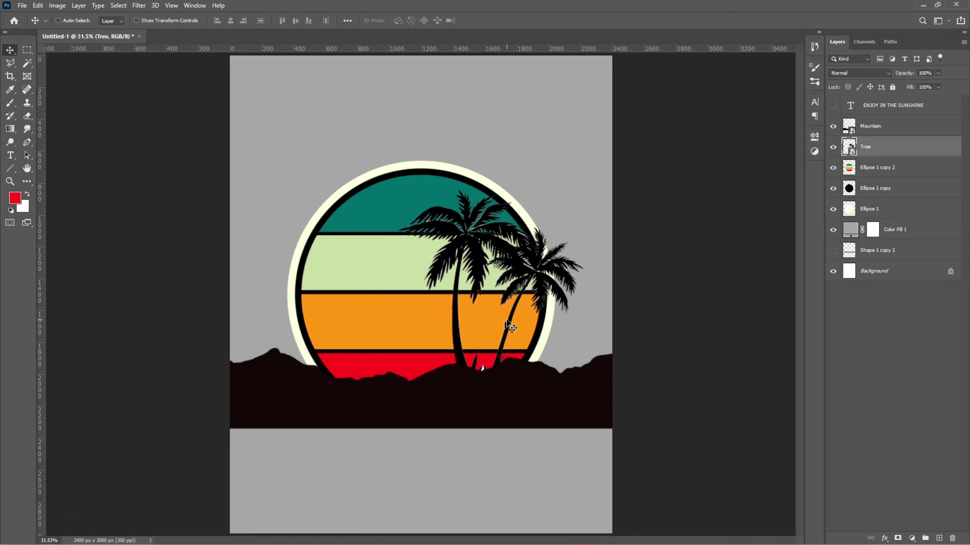
Move the placed palm trees over the circle's lower right side.
{"action": "left_click_drag", "start_coordinate": [508, 324], "coordinate": [876, 312]}
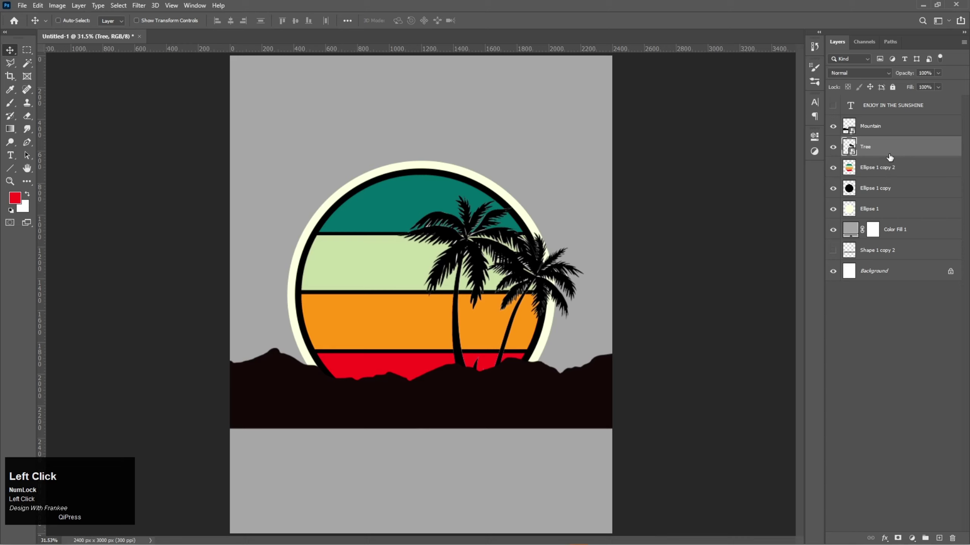
Load the striped circle's outline and add it as a layer mask on the Tree layer.
{"action": "left_click", "coordinate": [853, 172]}
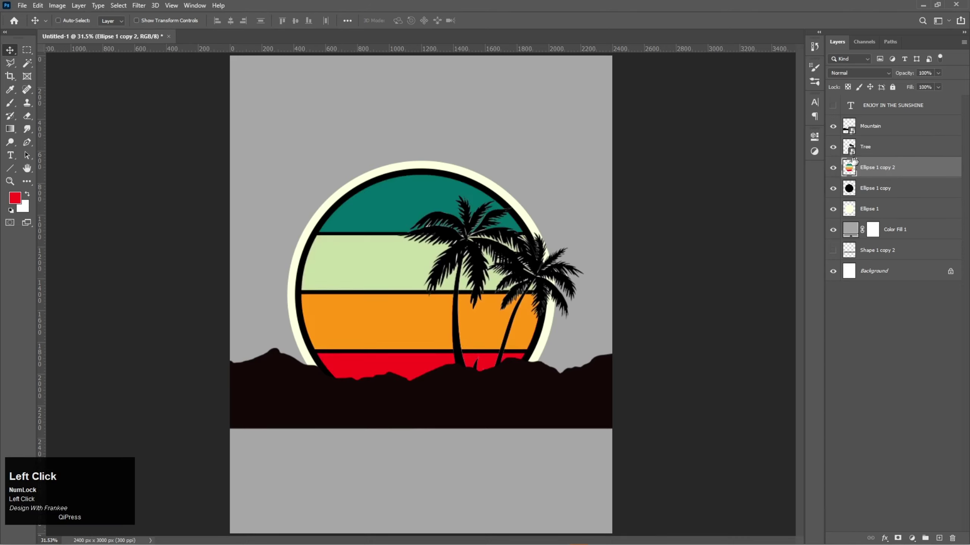
{"action": "left_click", "coordinate": [861, 195]}
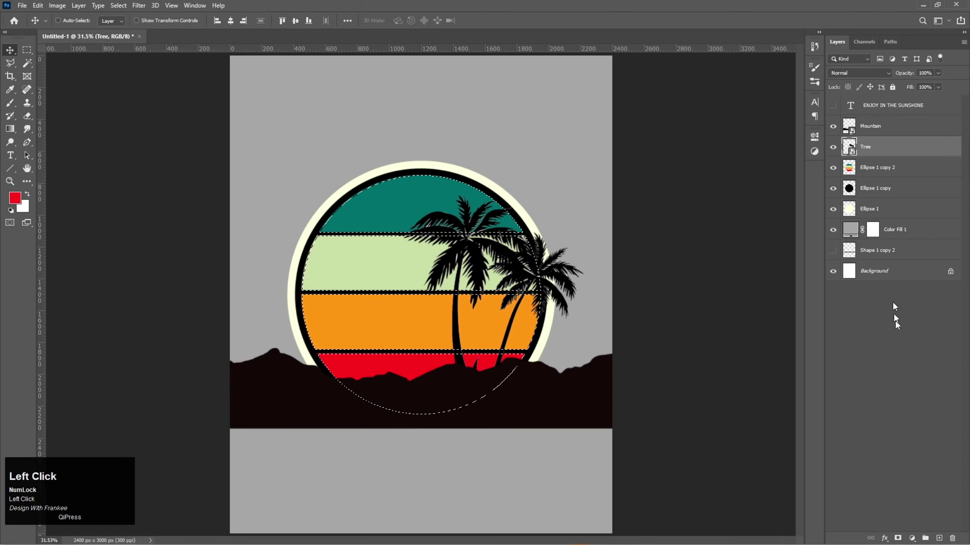
{"action": "left_click", "coordinate": [900, 539]}
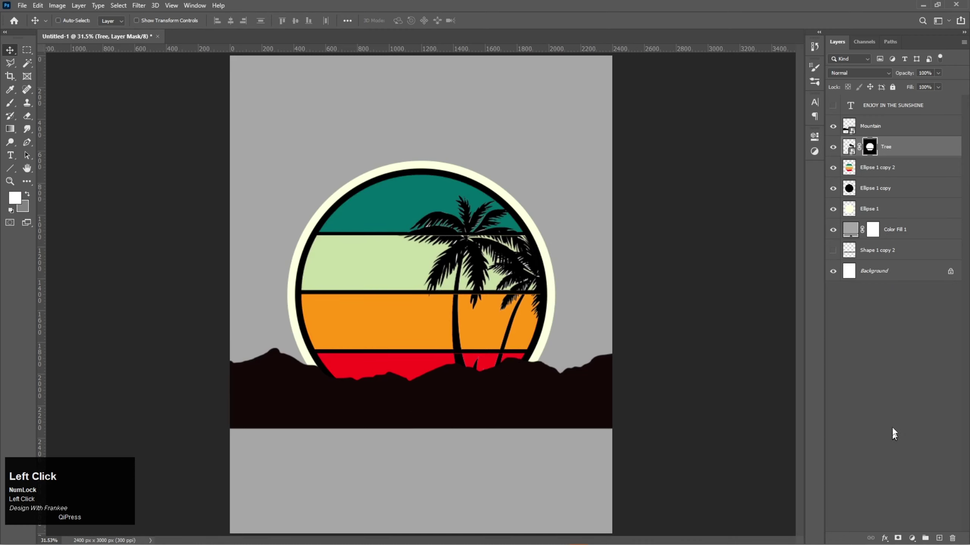
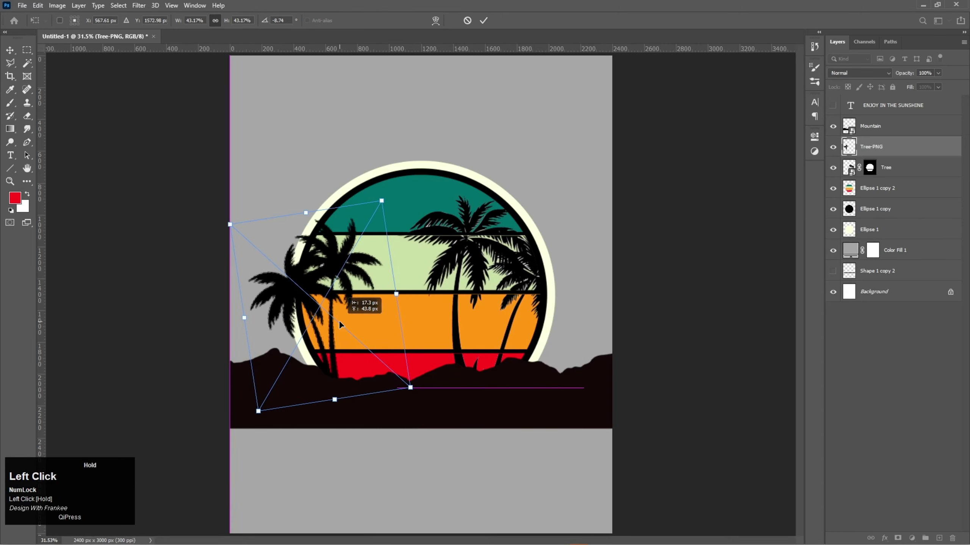
Select the new left-side palm layer and load the circle mask as a selection for it.
{"action": "key", "text": "ctrl+z"}
{"action": "left_click", "coordinate": [877, 363]}
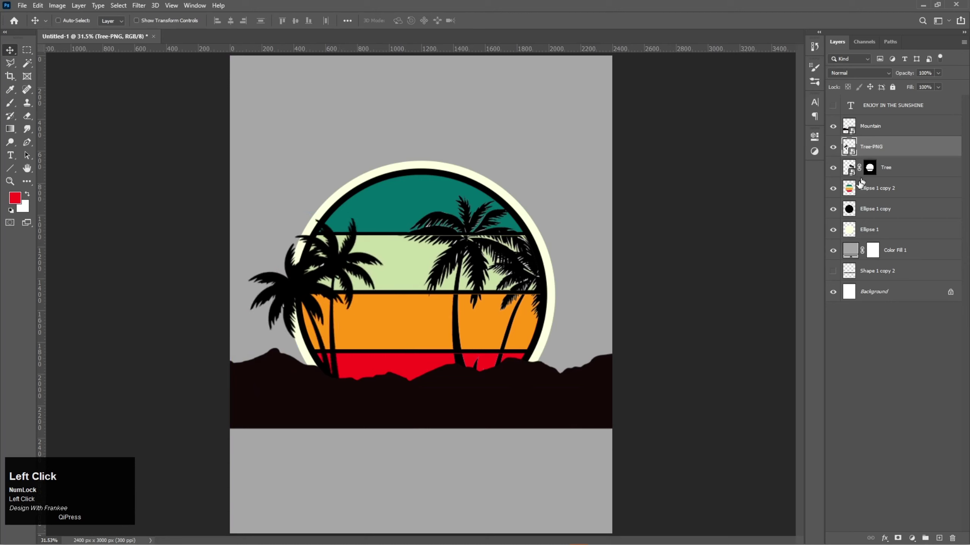
{"action": "right_click", "coordinate": [855, 193]}
{"action": "left_click", "coordinate": [856, 220]}
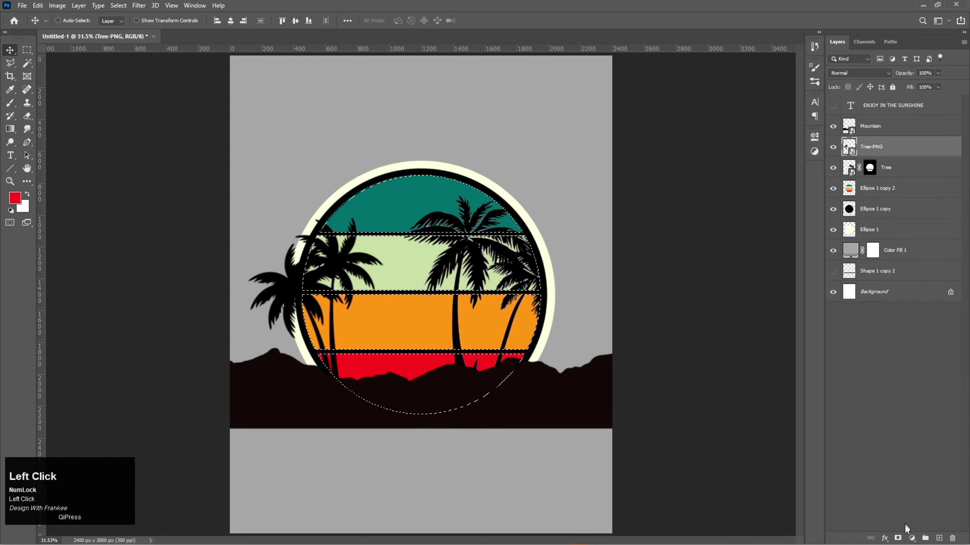
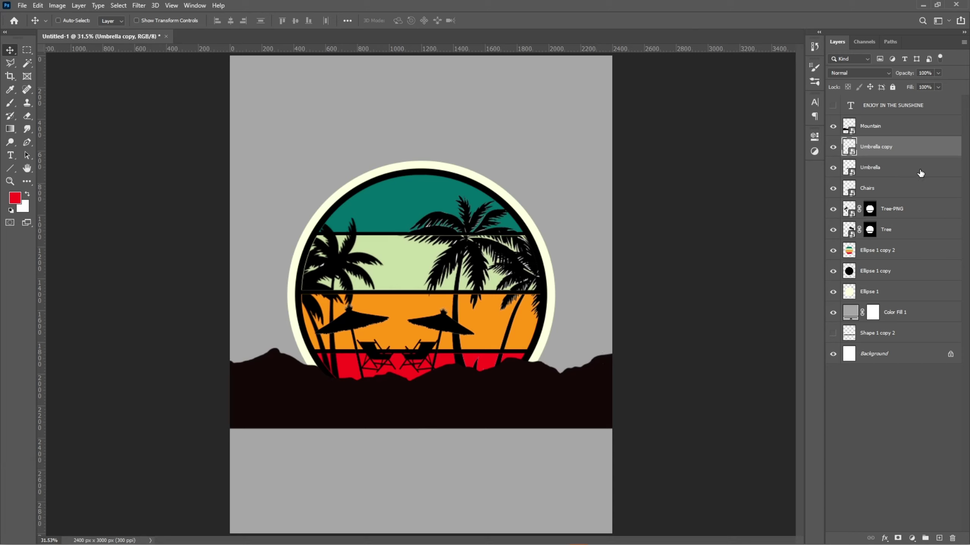
Select the Mountain layer and load its silhouette outline as a selection.
{"action": "left_click", "coordinate": [890, 134]}
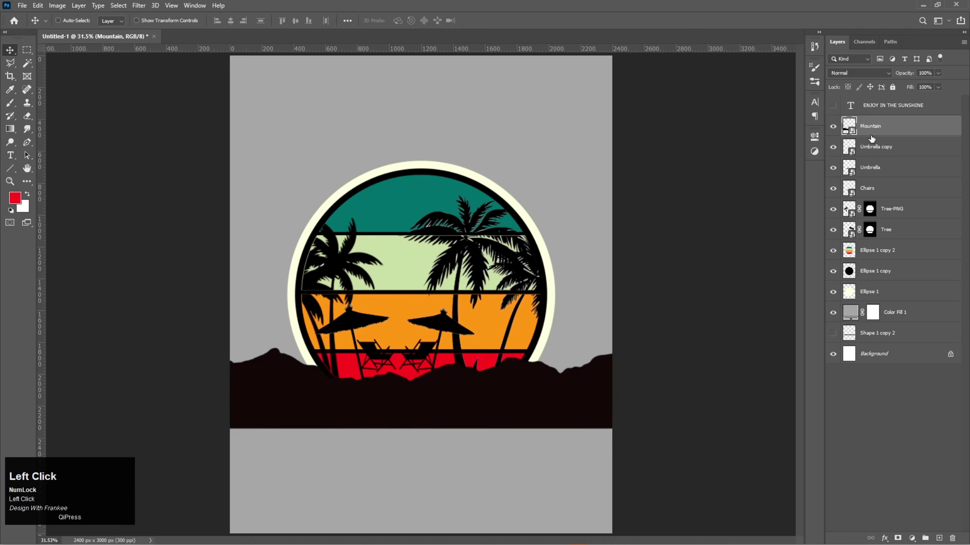
{"action": "left_click", "coordinate": [884, 153]}
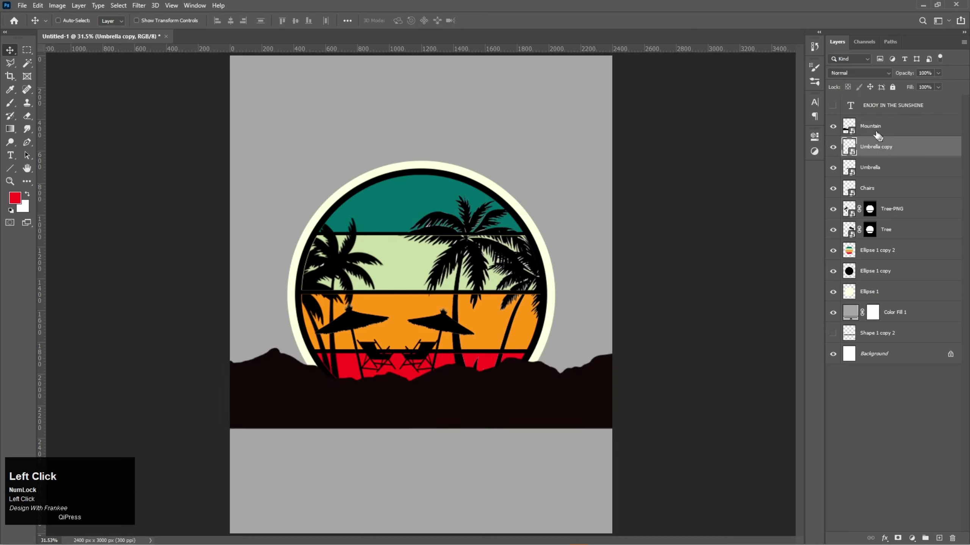
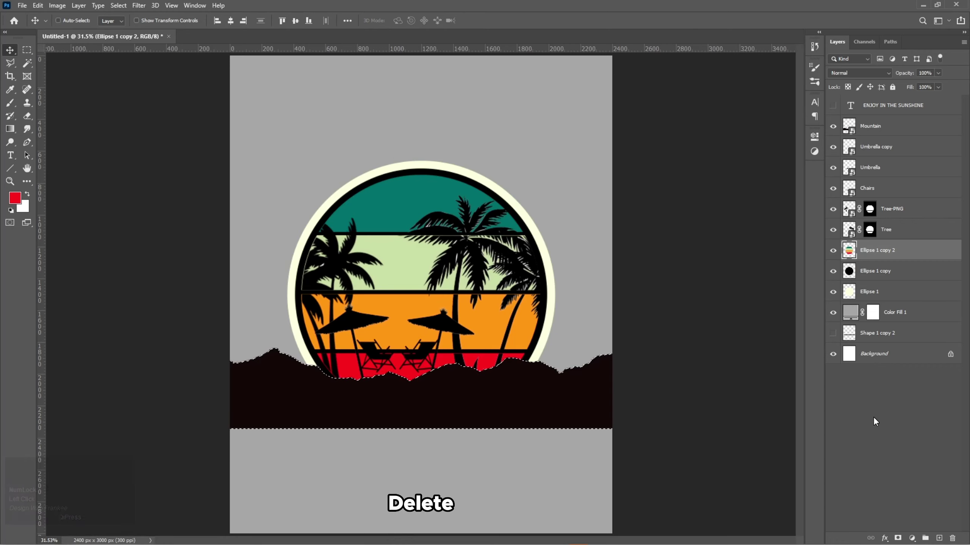
Trim the black and cream badge circles along the mountain edge and clear the selection.
{"action": "left_click", "coordinate": [900, 283]}
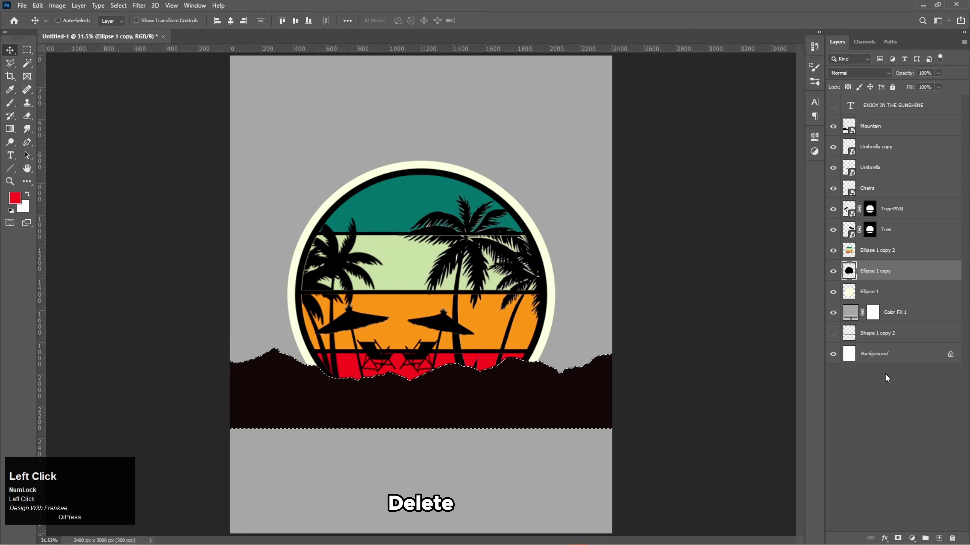
{"action": "left_click", "coordinate": [891, 299]}
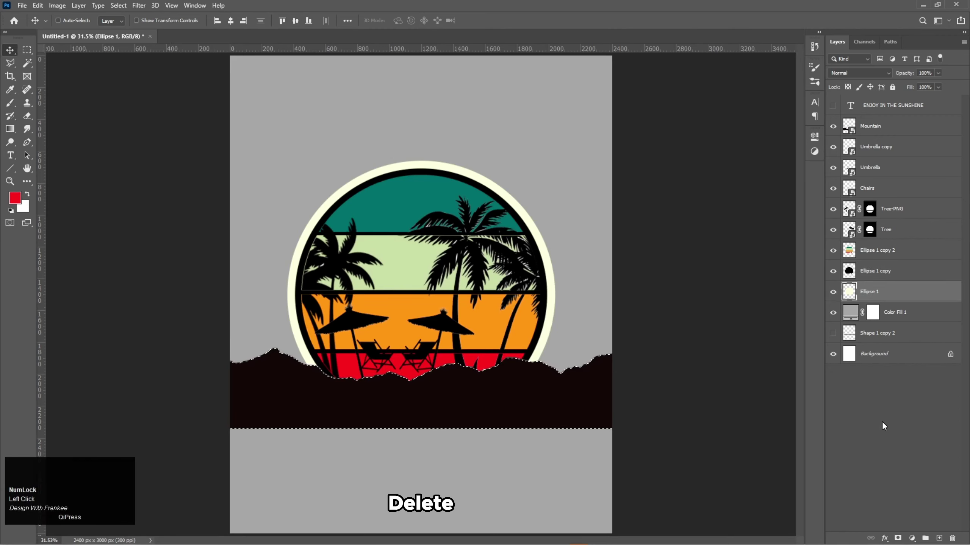
{"action": "left_click", "coordinate": [886, 424]}
{"action": "key", "text": "ctrl+d"}
Merge the palm, chair and umbrella silhouette layers into a single flattened layer.
{"action": "left_click", "coordinate": [877, 150]}
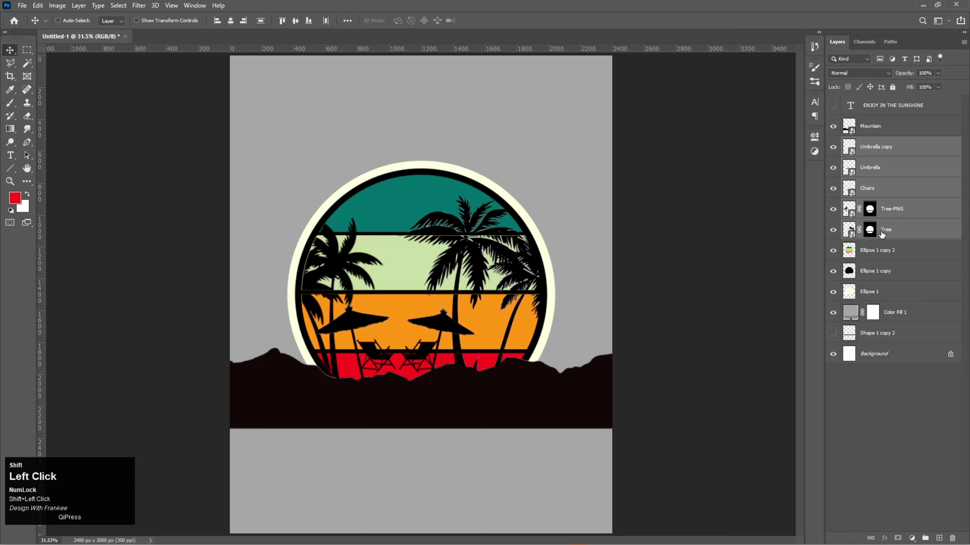
{"action": "right_click", "coordinate": [884, 192]}
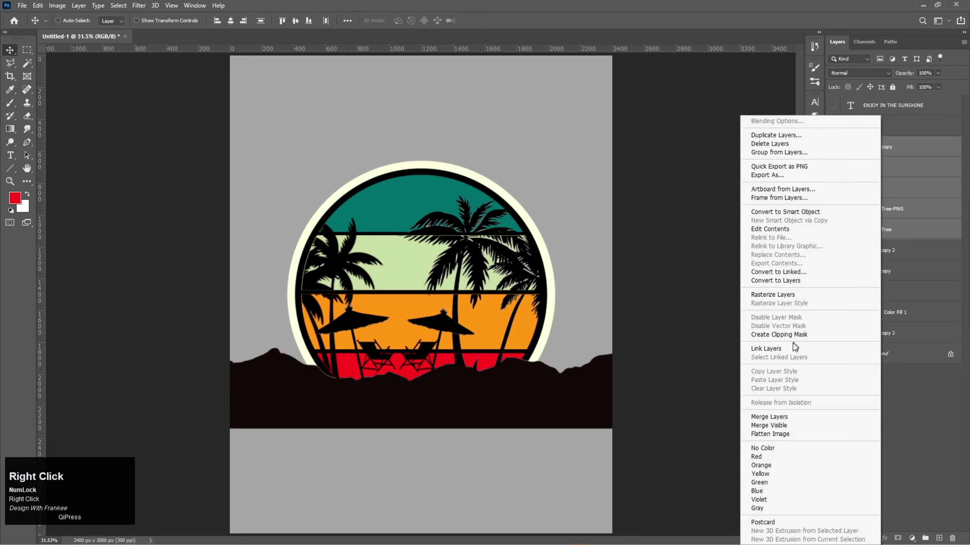
{"action": "left_click", "coordinate": [794, 301]}
{"action": "right_click", "coordinate": [864, 197]}
{"action": "left_click", "coordinate": [780, 424]}
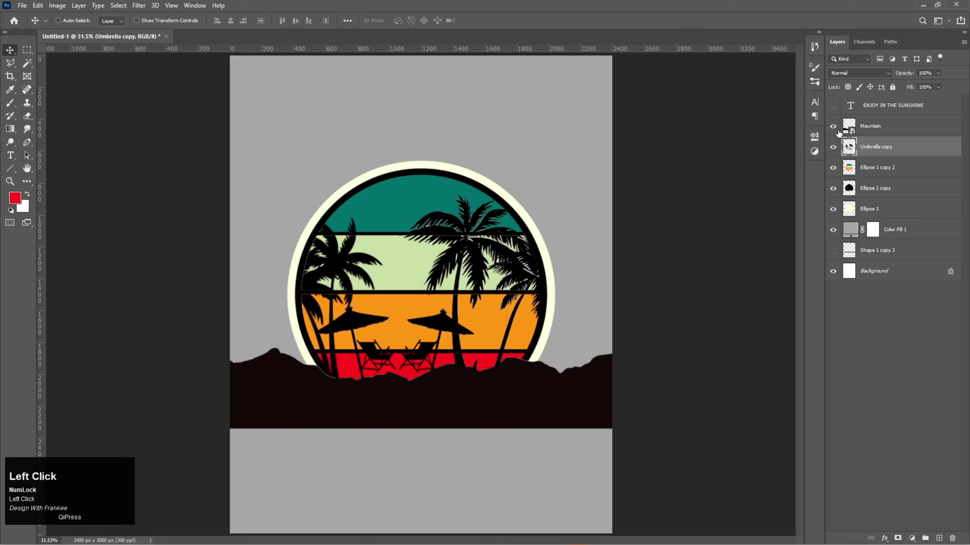
Hide the Mountain layer and load the merged silhouette outline as a selection.
{"action": "double_click", "coordinate": [841, 136]}
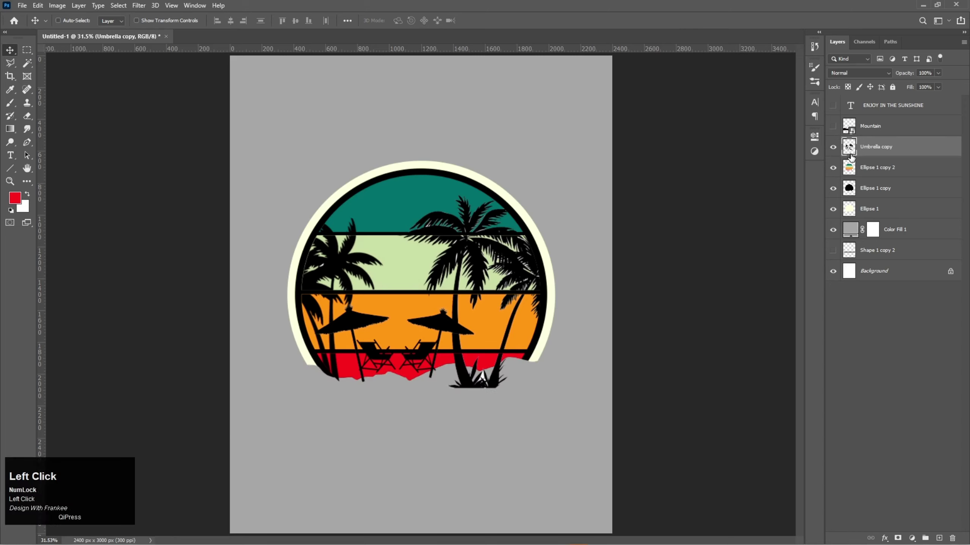
{"action": "right_click", "coordinate": [854, 152]}
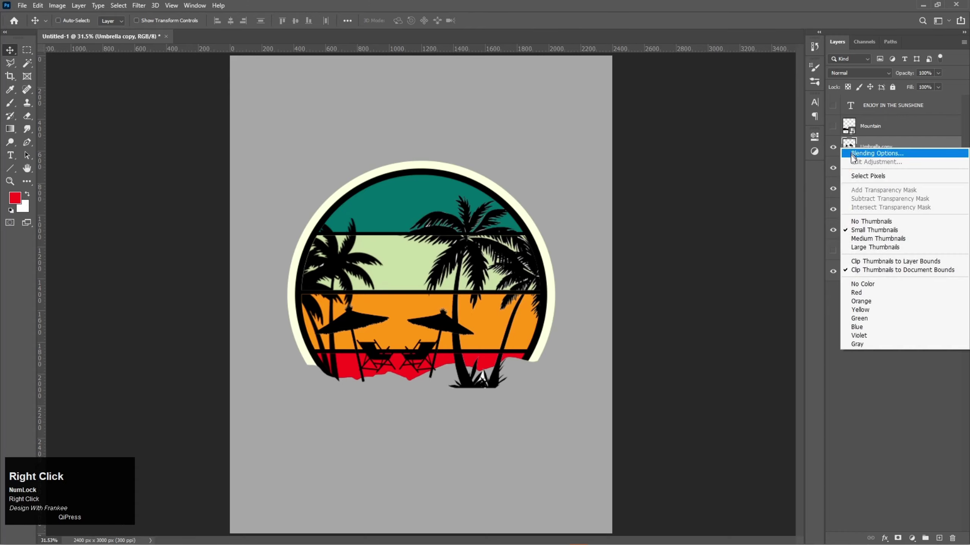
{"action": "left_click", "coordinate": [856, 177]}
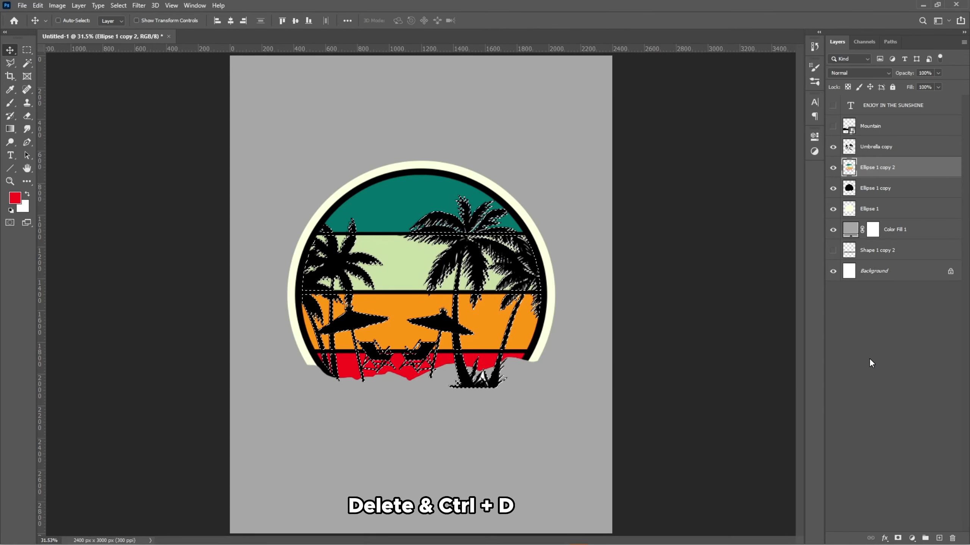
Cut the silhouettes out of the colored bands, hide the original layer and move the silhouettes beneath the fill.
{"action": "left_click", "coordinate": [873, 361]}
{"action": "key", "text": "ctrl+d"}
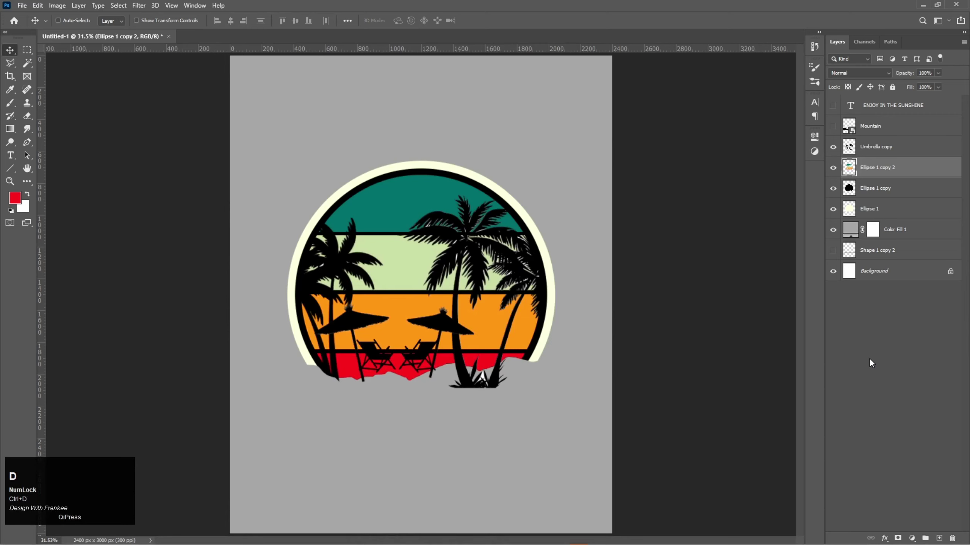
{"action": "left_click", "coordinate": [840, 157]}
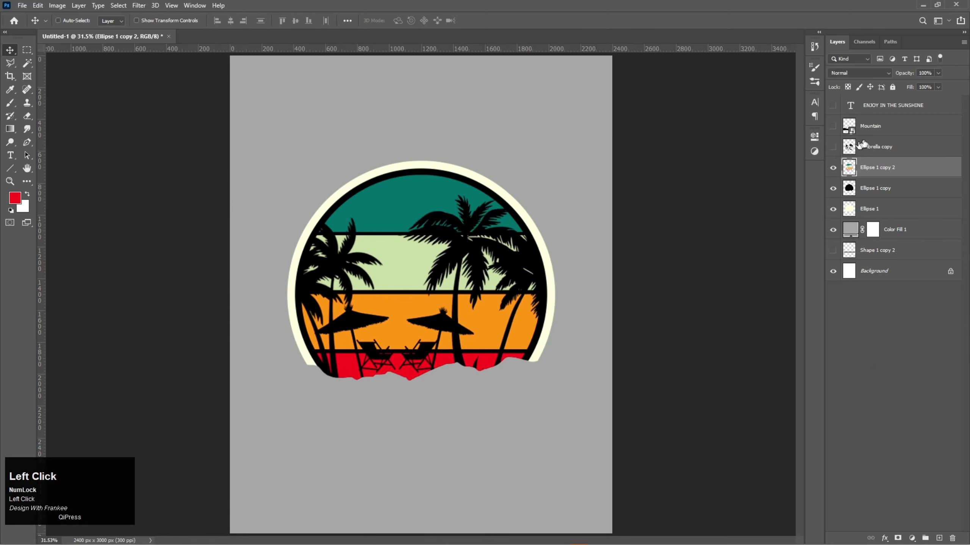
{"action": "left_click_drag", "start_coordinate": [889, 154], "coordinate": [461, 127]}
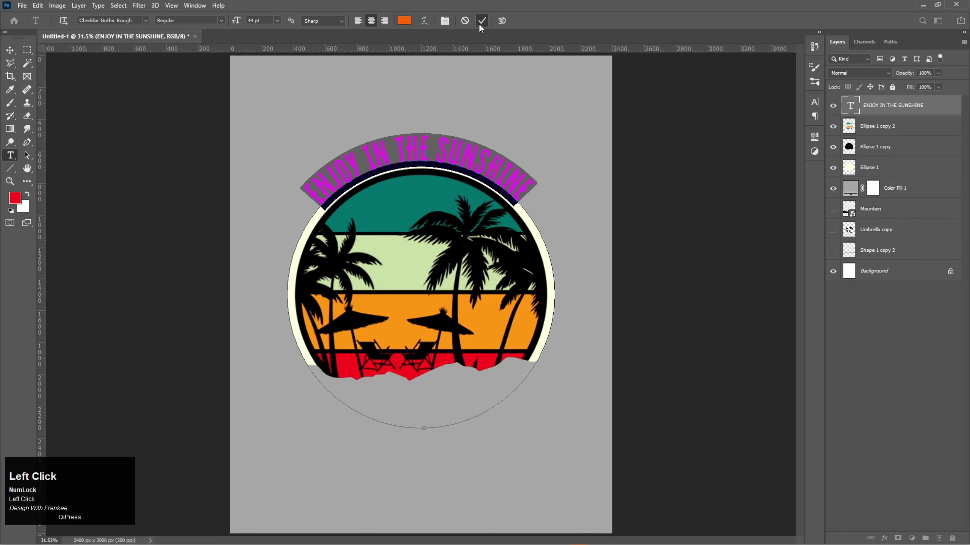
Commit the orange heading colour and scale the arched heading up slightly above the badge.
{"action": "scroll", "scroll_direction": "up", "scroll_amount": 3}
{"action": "key", "text": "Up"}
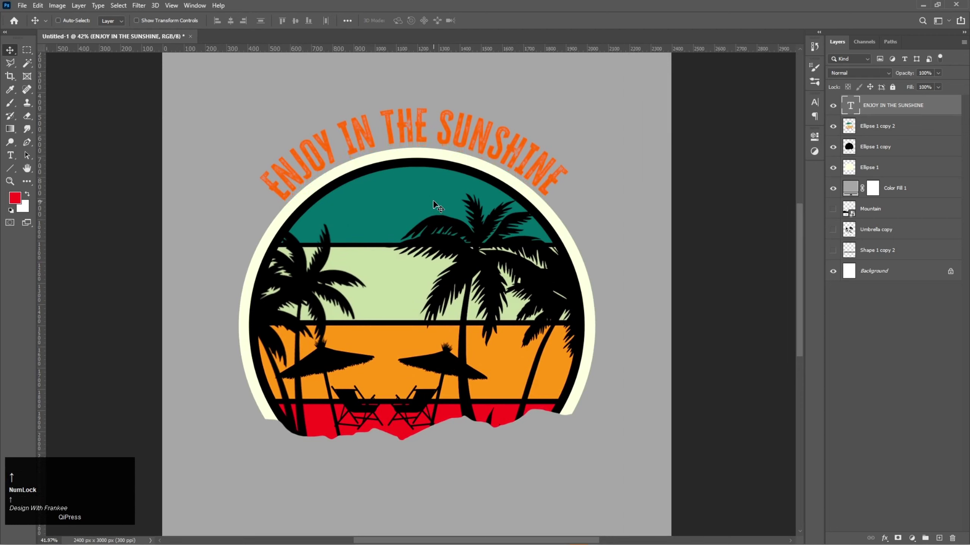
{"action": "key", "text": "Down"}
{"action": "key", "text": "ctrl+t"}
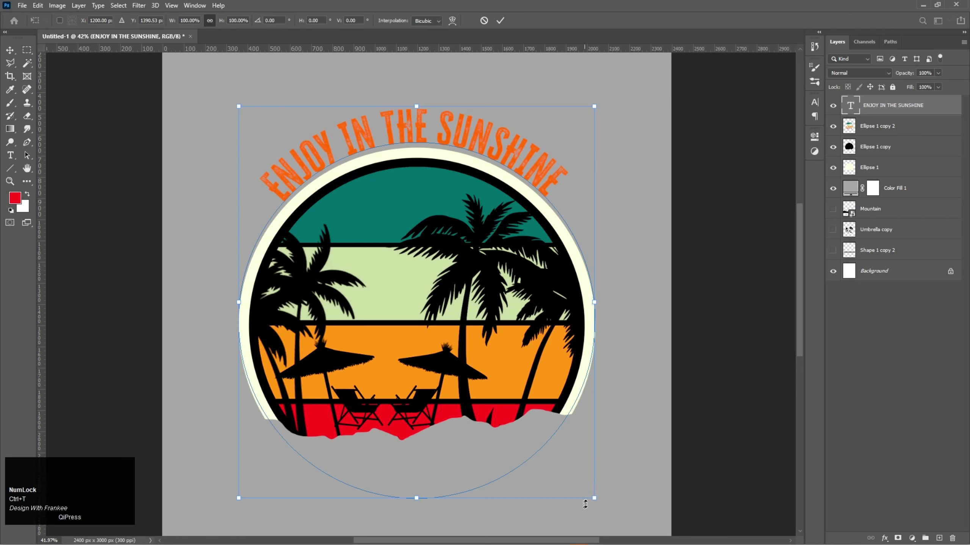
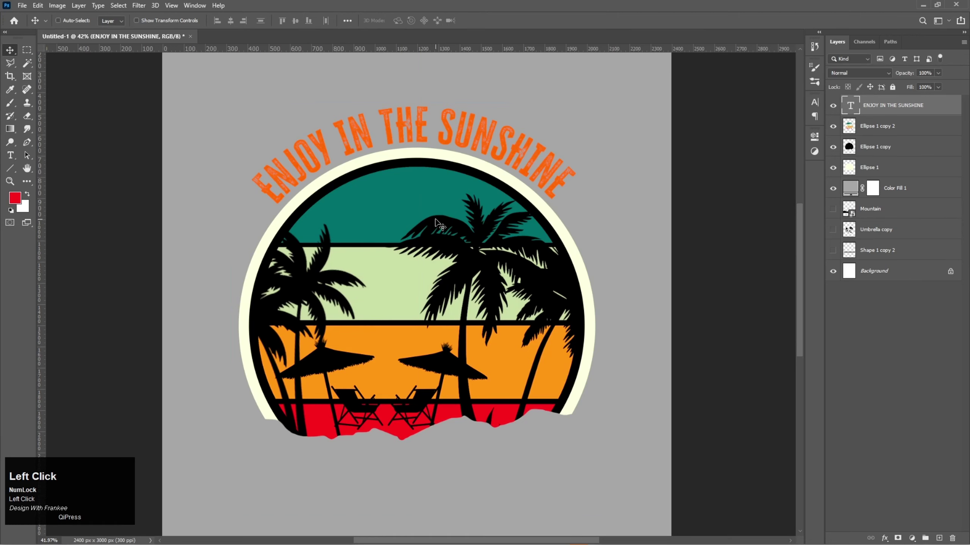
{"action": "key", "text": "ctrl+0"}
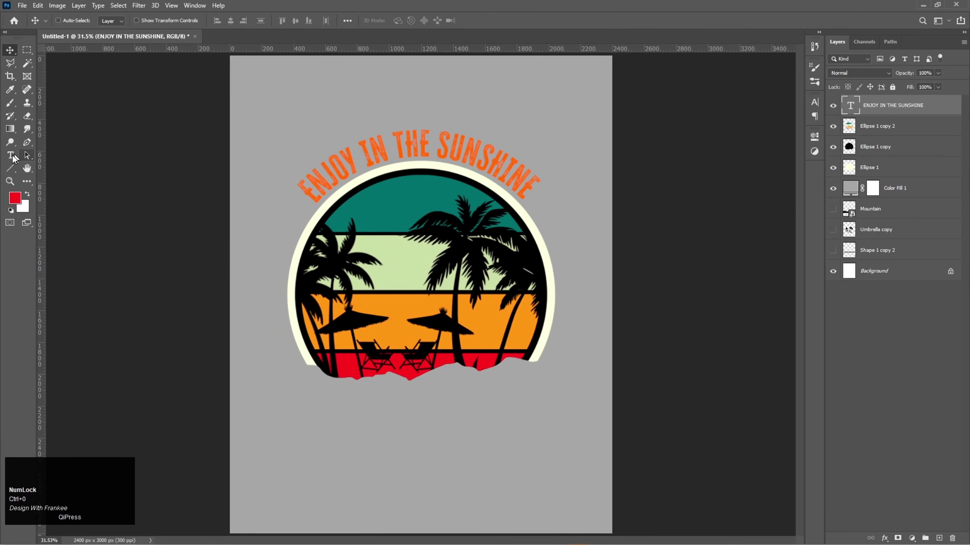
Switch to the Horizontal Type Tool for the next text.
{"action": "right_click", "coordinate": [13, 161]}
{"action": "left_click", "coordinate": [42, 162]}
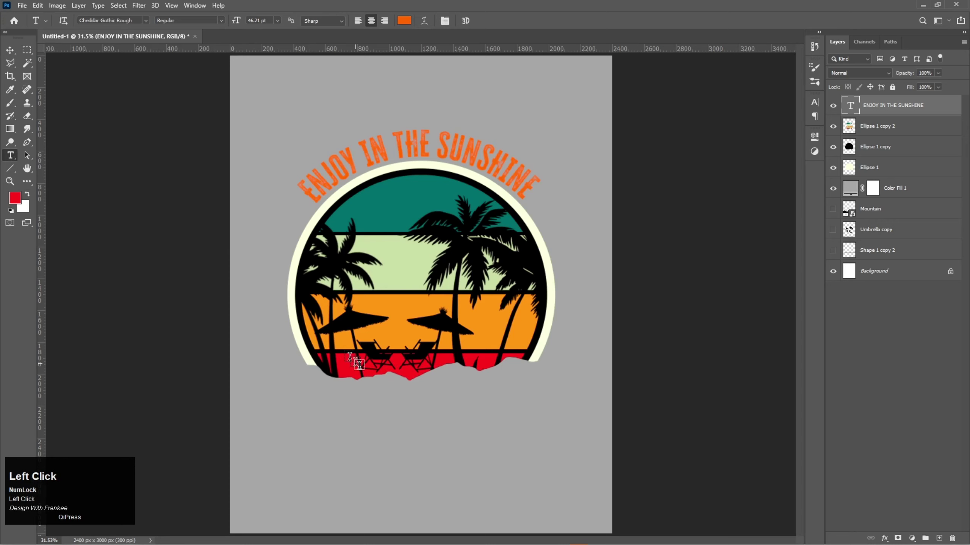
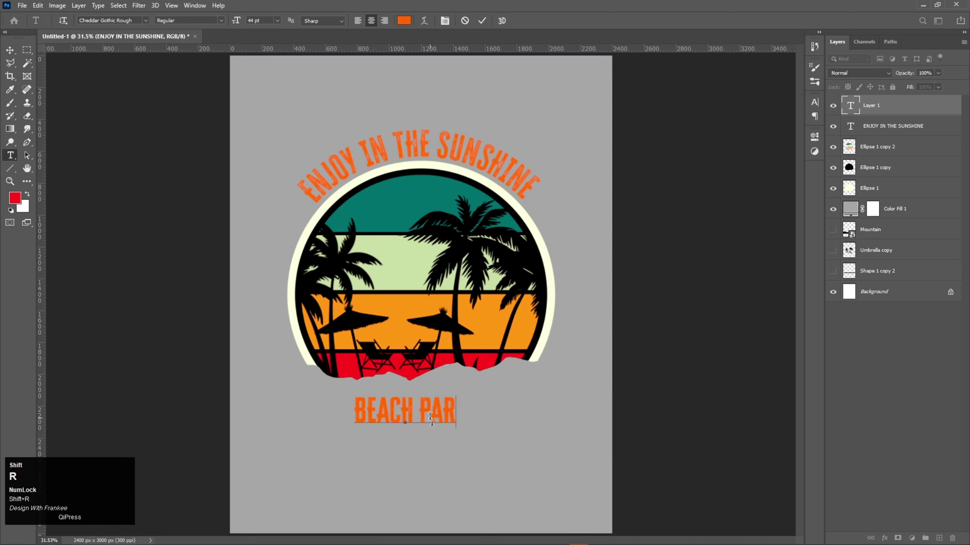
Start the BEACH PARADISE type layer and set its text colour to red.
{"action": "key", "text": "shift+i"}
{"action": "key", "text": "shift+s"}
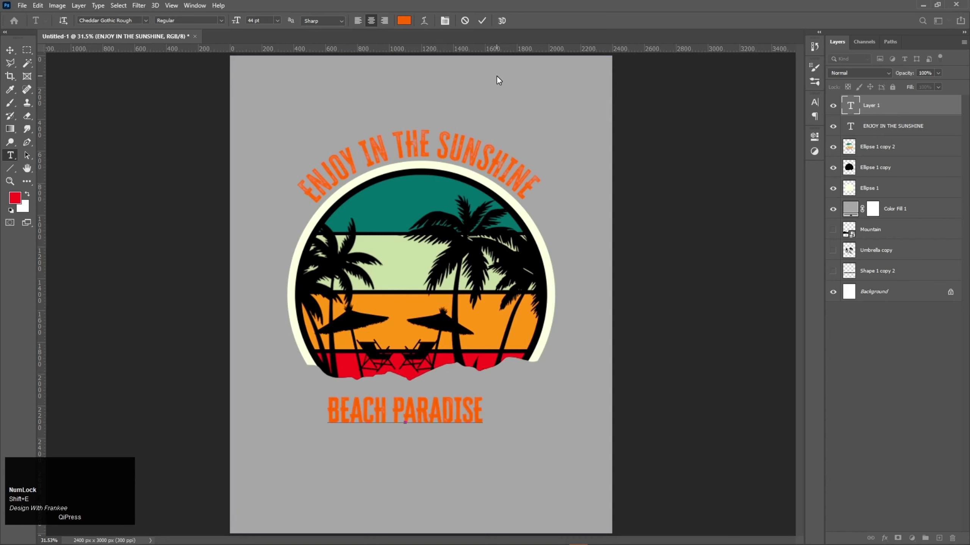
{"action": "key", "text": "ctrl+a"}
{"action": "left_click_drag", "start_coordinate": [405, 27], "coordinate": [665, 97]}
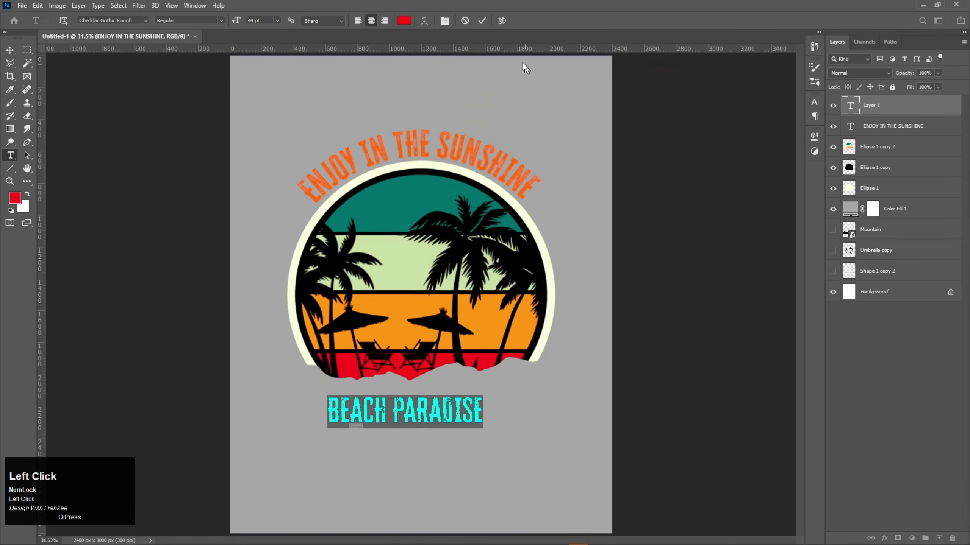
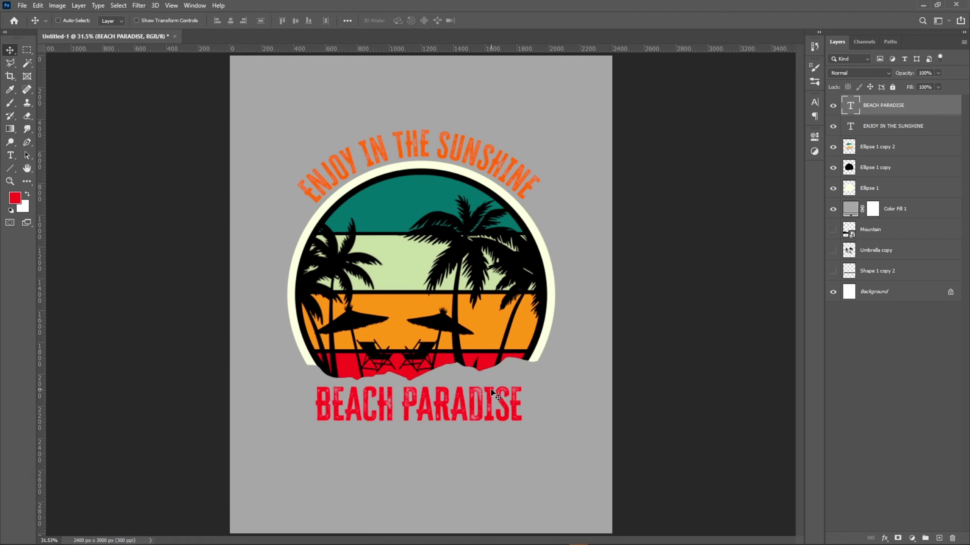
Set the Color Fill 1 background colour to black #000000.
{"action": "left_click_drag", "start_coordinate": [853, 214], "coordinate": [877, 130]}
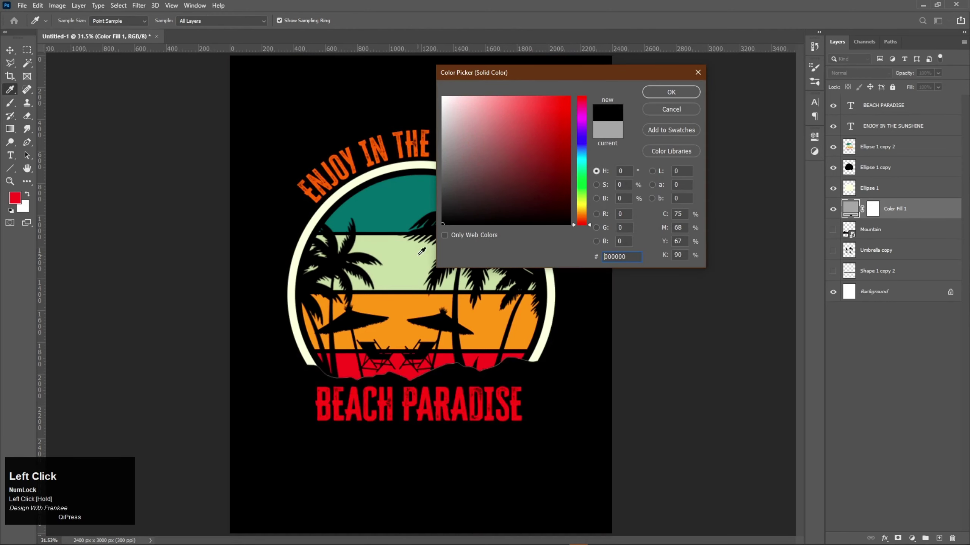
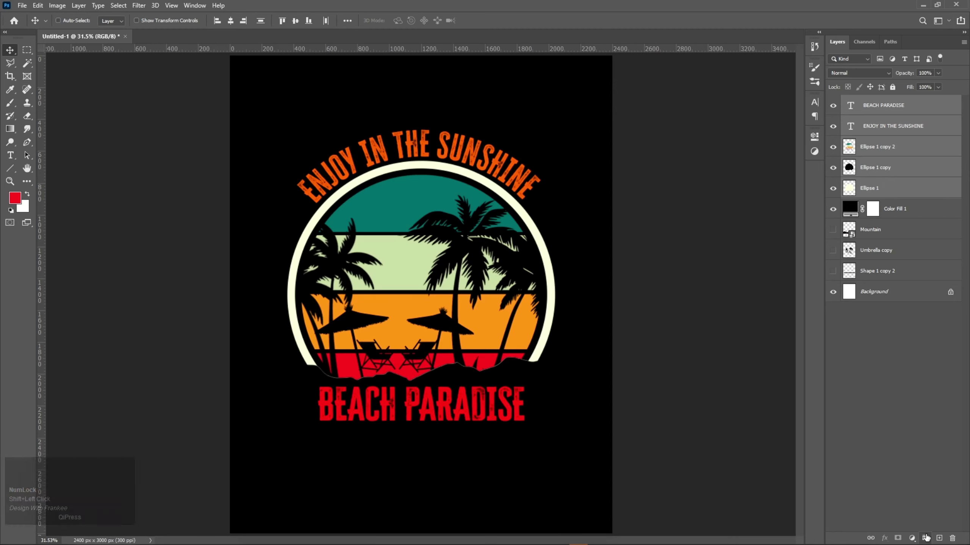
Group the badge and text layers, create a merged copy and hide the original Group 1.
{"action": "key", "text": "ctrl+j"}
{"action": "key", "text": "ctrl+e"}
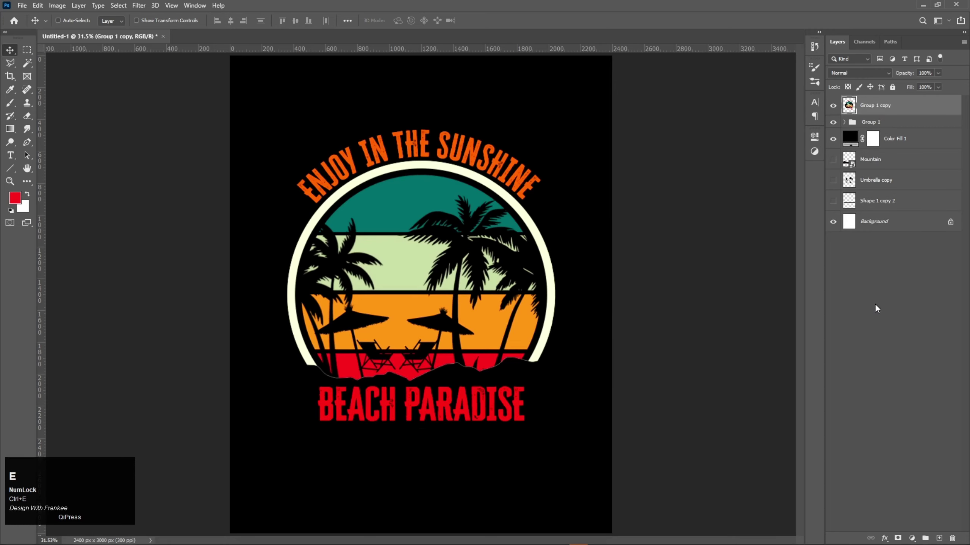
{"action": "left_click", "coordinate": [835, 128]}
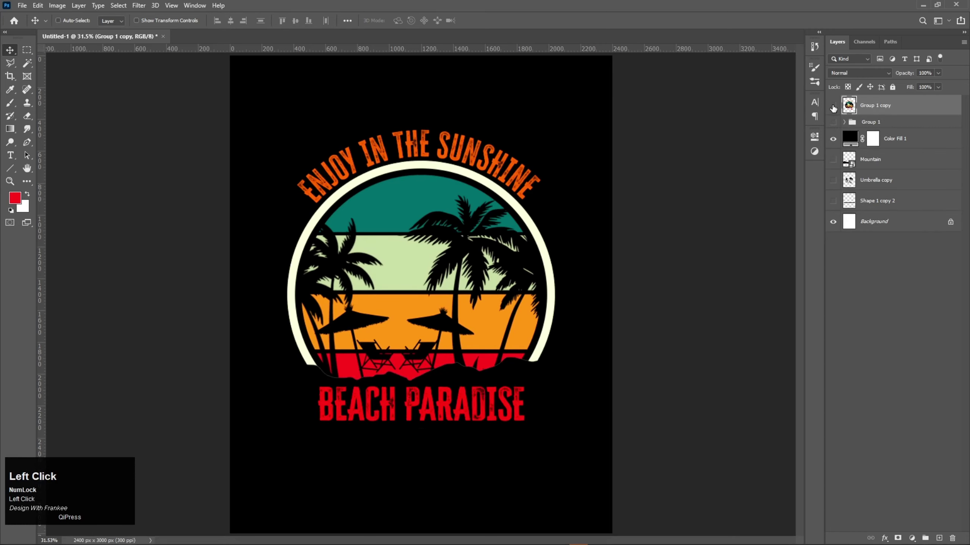
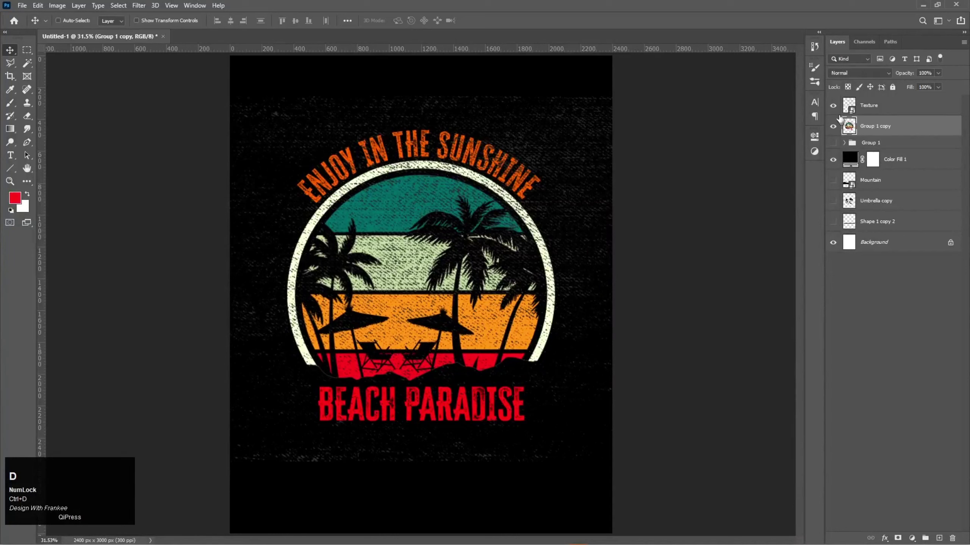
Move the grunge Texture layer below Color Fill 1 and out of view.
{"action": "left_click_drag", "start_coordinate": [837, 111], "coordinate": [839, 108]}
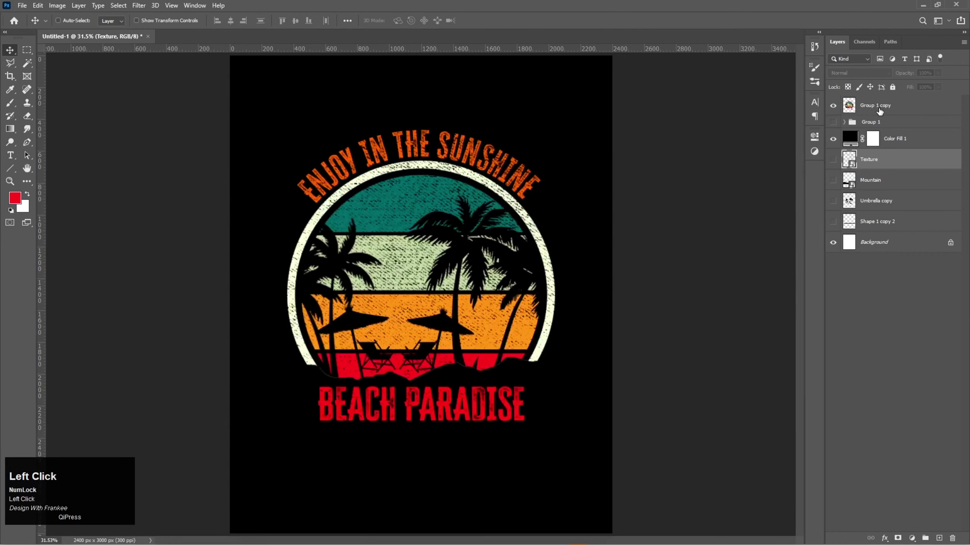